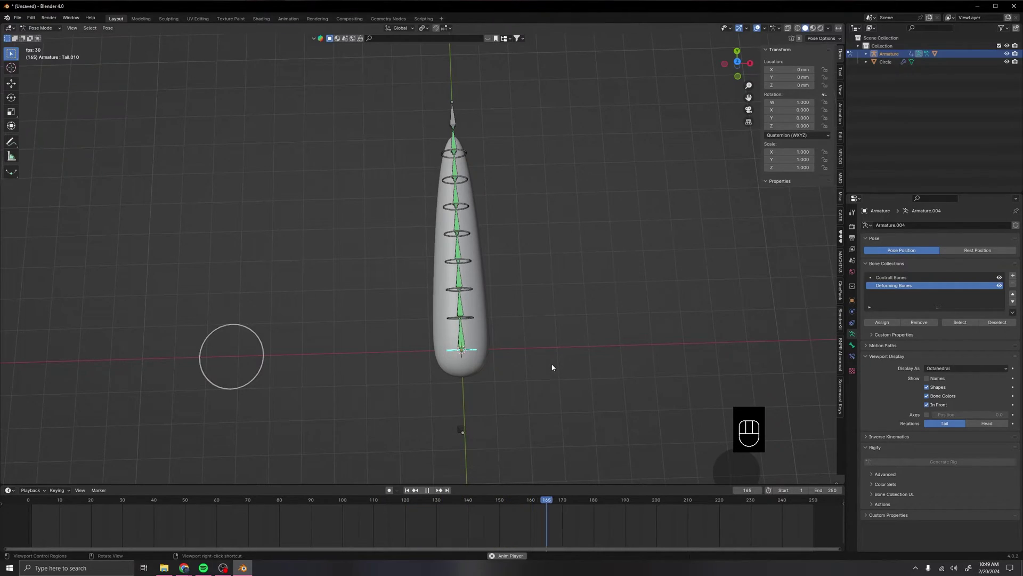
Orbit around the finished tail rig to preview it from several angles.
{"action": "middle_click", "coordinate": [555, 361]}
{"action": "left_click_drag", "start_coordinate": [526, 346], "coordinate": [562, 369]}
{"action": "middle_click", "coordinate": [609, 366]}
{"action": "middle_click", "coordinate": [619, 351]}
{"action": "middle_click", "coordinate": [575, 375]}
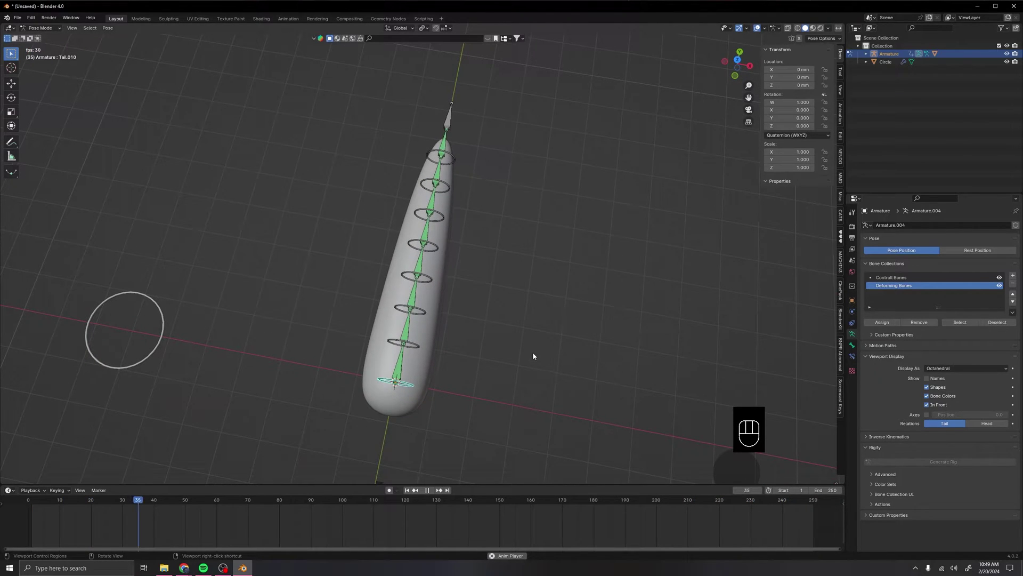
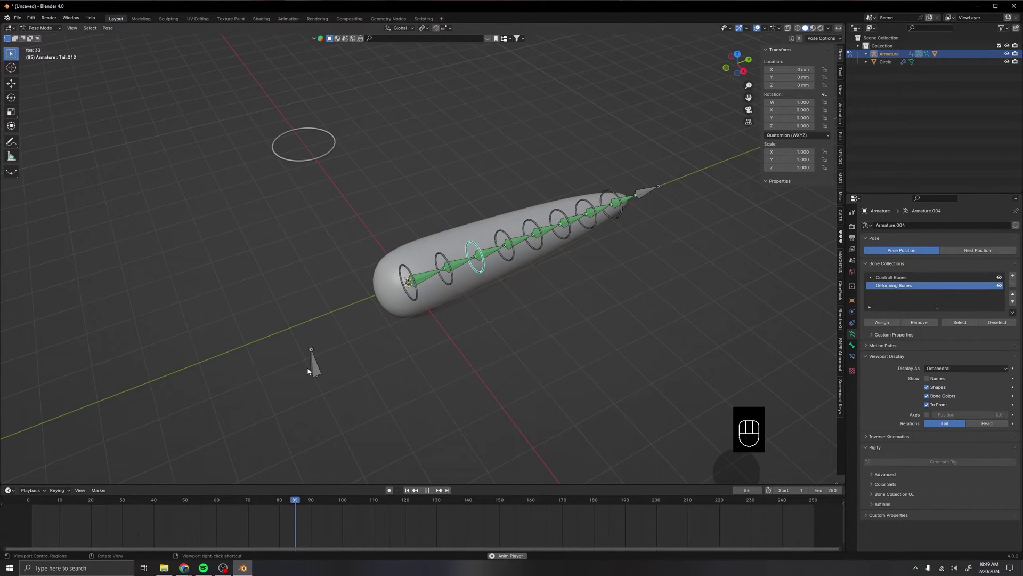
Inspect the root bone's Tail Physics property and Damped Track constraint, then load the starting block scene.
{"action": "left_click", "coordinate": [307, 368]}
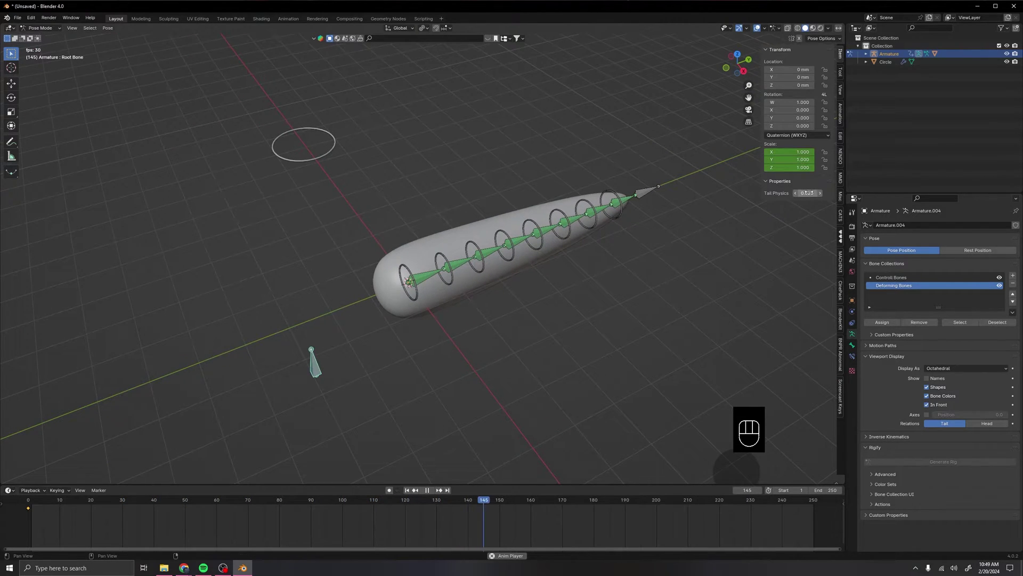
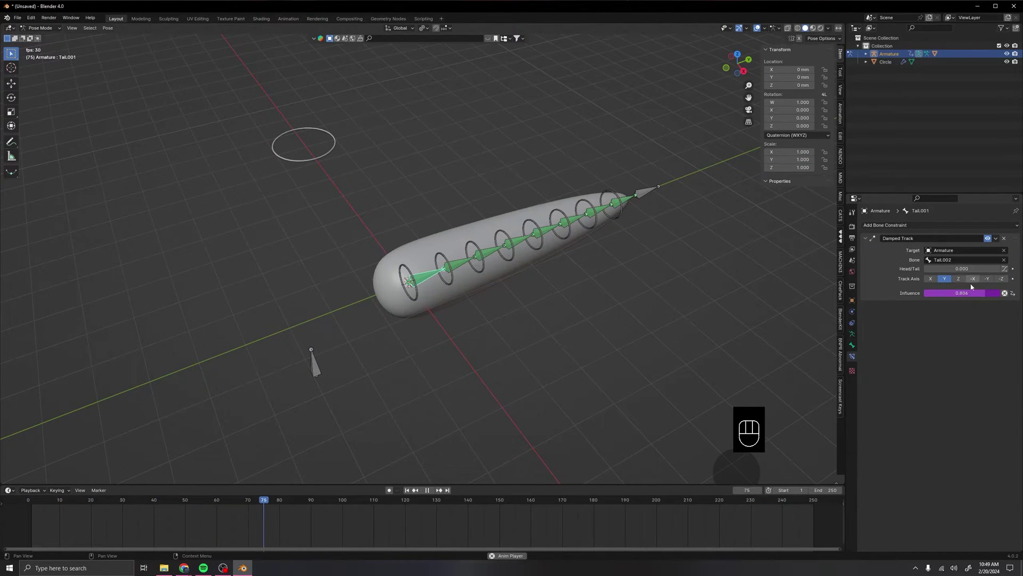
{"action": "middle_click", "coordinate": [514, 306]}
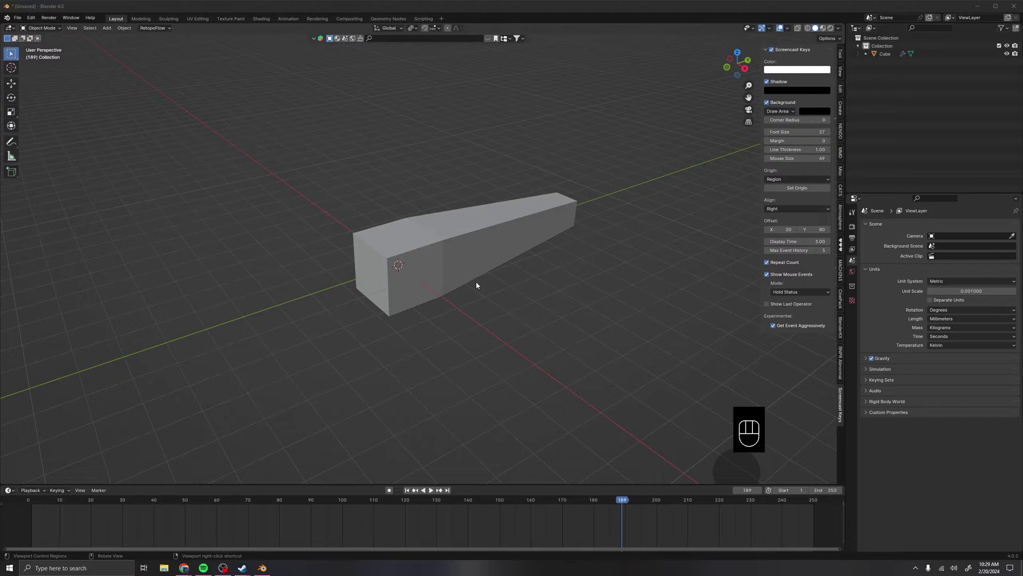
Orbit around the tapered block and select it.
{"action": "middle_click", "coordinate": [441, 280]}
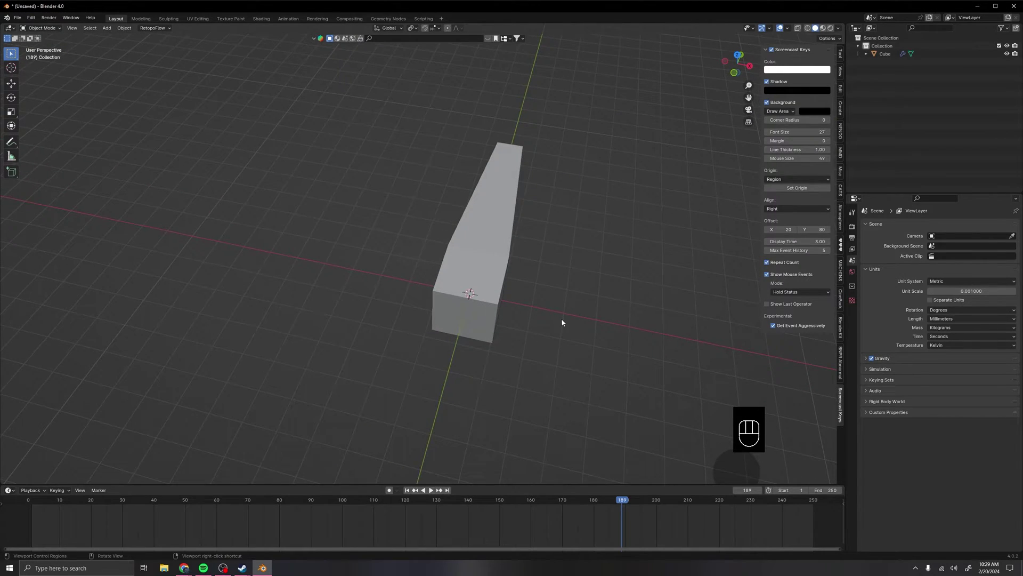
{"action": "left_click_drag", "start_coordinate": [614, 264], "coordinate": [555, 247]}
{"action": "middle_click", "coordinate": [481, 300]}
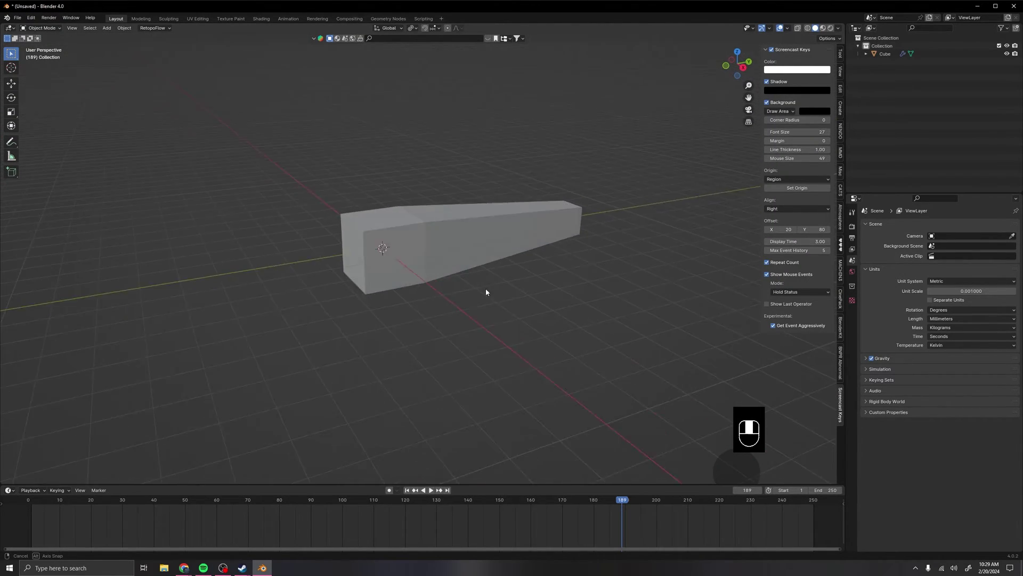
{"action": "middle_click", "coordinate": [524, 290]}
{"action": "left_click", "coordinate": [485, 228]}
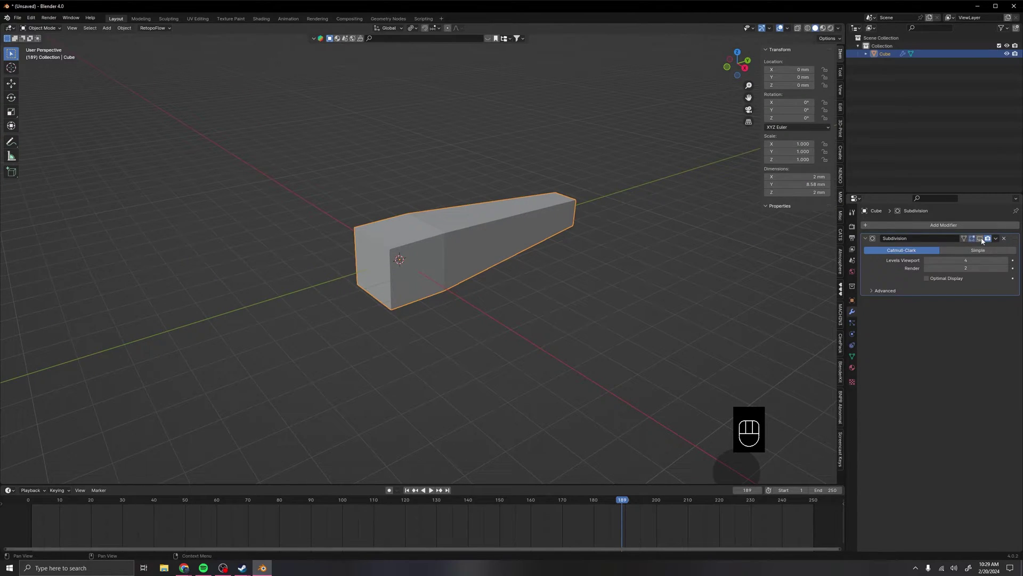
Show the block's Subdivision modifier in the viewport so it becomes a smooth rounded tail.
{"action": "left_click", "coordinate": [983, 241]}
{"action": "left_click_drag", "start_coordinate": [448, 242], "coordinate": [431, 240]}
{"action": "left_click_drag", "start_coordinate": [493, 315], "coordinate": [502, 335]}
{"action": "middle_click", "coordinate": [464, 337]}
Add a circle with a Skin modifier, shrink it into a thin ring and give it smooth shading.
{"action": "key", "text": "shift+a"}
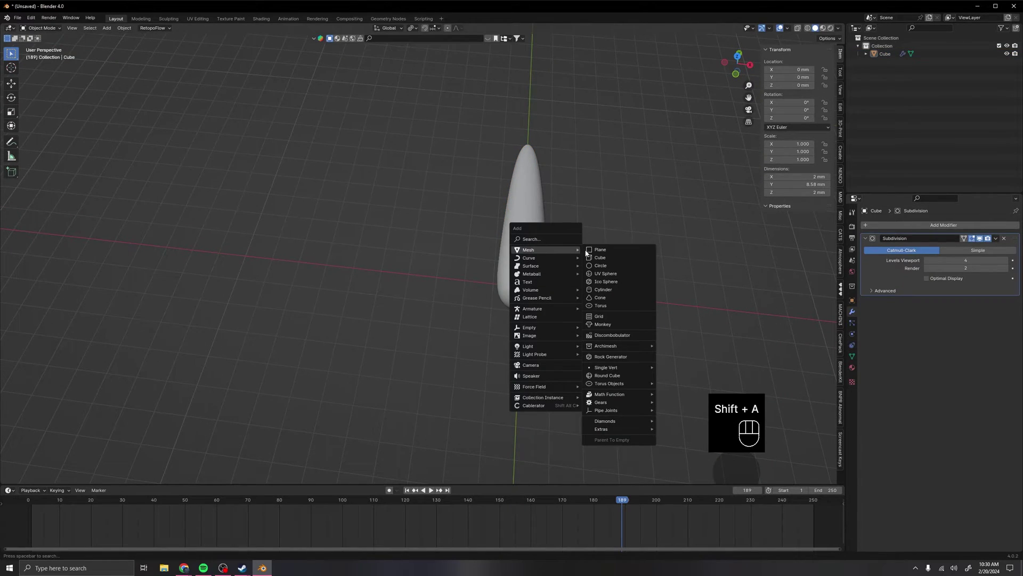
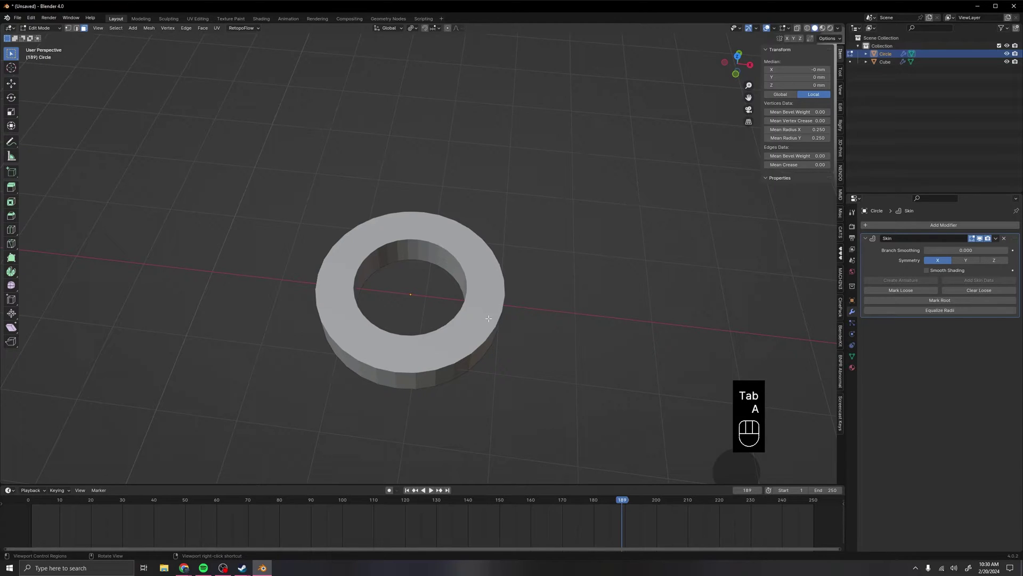
{"action": "key", "text": "ctrl+a"}
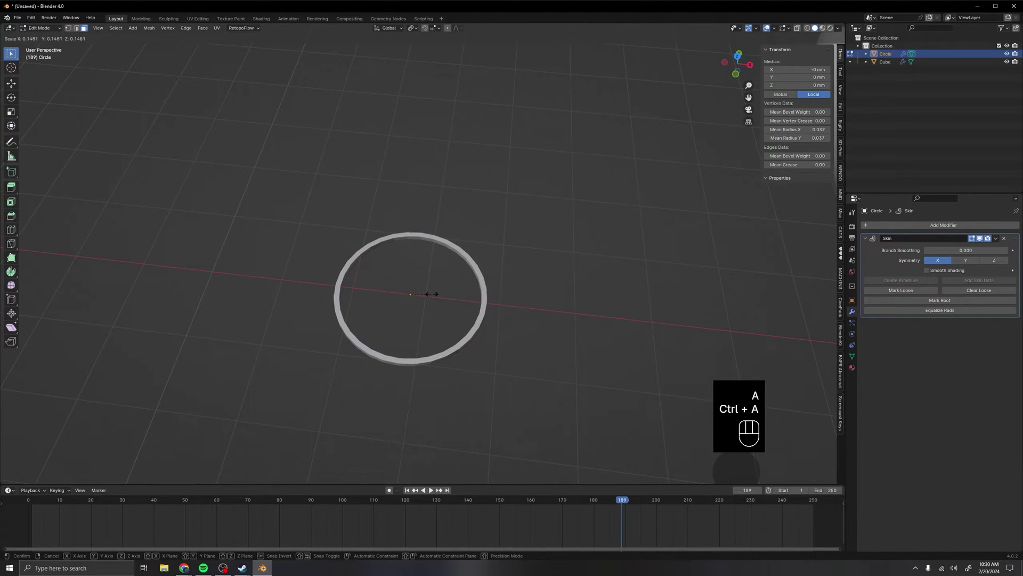
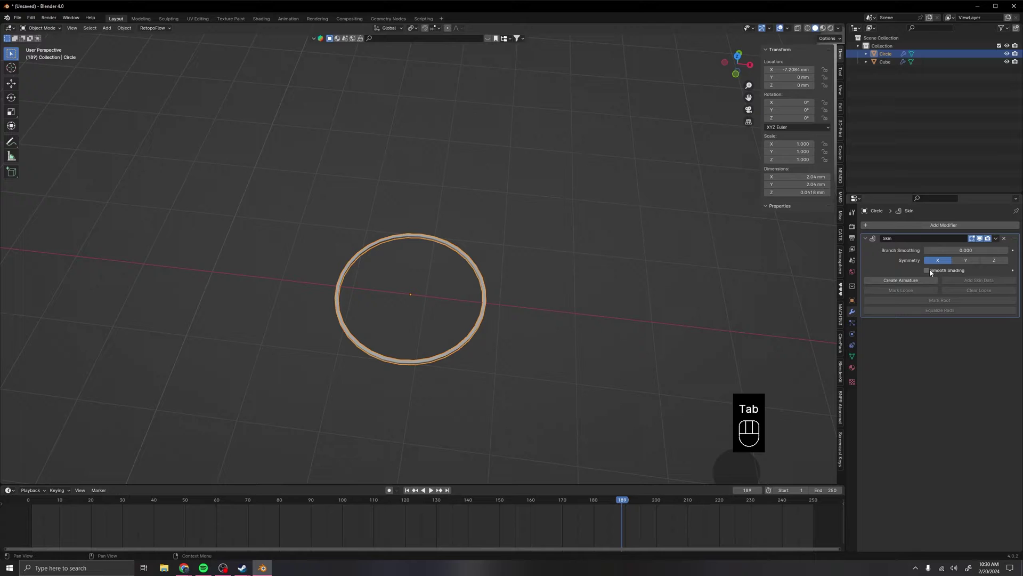
{"action": "left_click", "coordinate": [932, 271]}
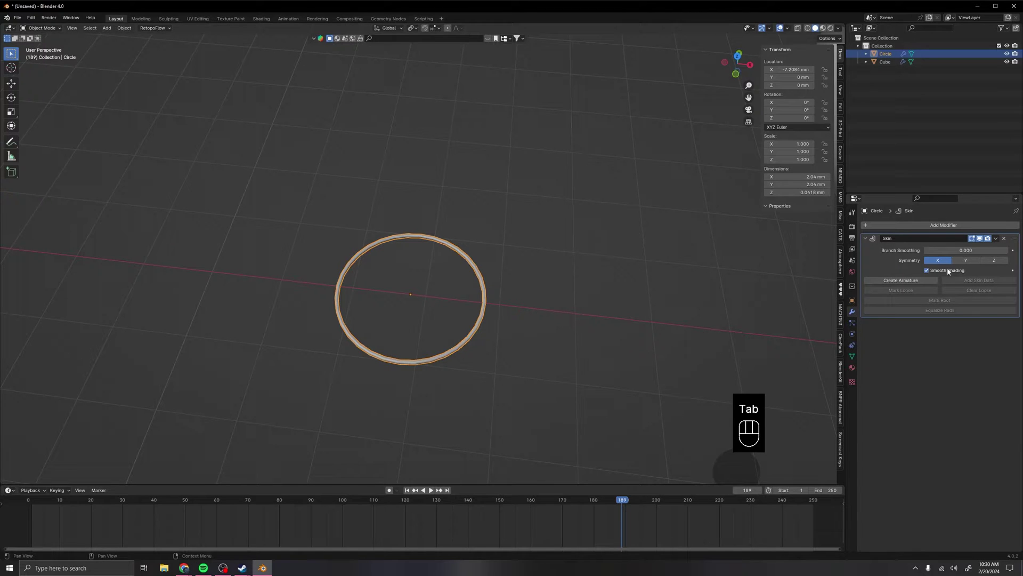
Orbit to view the ring beside the tail and prepare to add an armature.
{"action": "left_click", "coordinate": [528, 297]}
{"action": "middle_click", "coordinate": [473, 304]}
{"action": "left_click_drag", "start_coordinate": [655, 304], "coordinate": [607, 271]}
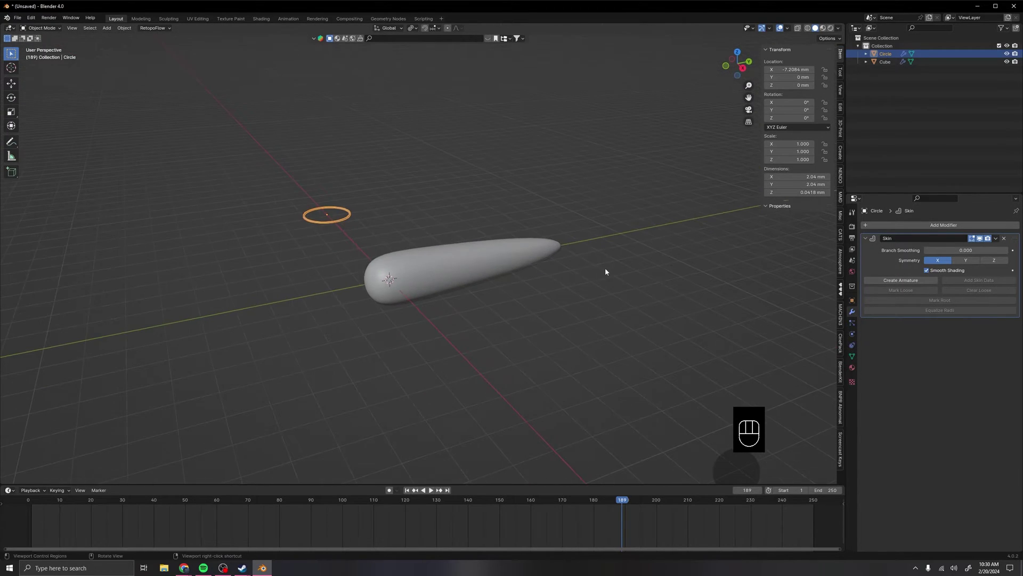
{"action": "left_click", "coordinate": [429, 319]}
{"action": "middle_click", "coordinate": [501, 360]}
Add a single-bone armature at the tail's rounded end and enable its In Front display.
{"action": "key", "text": "shift+a"}
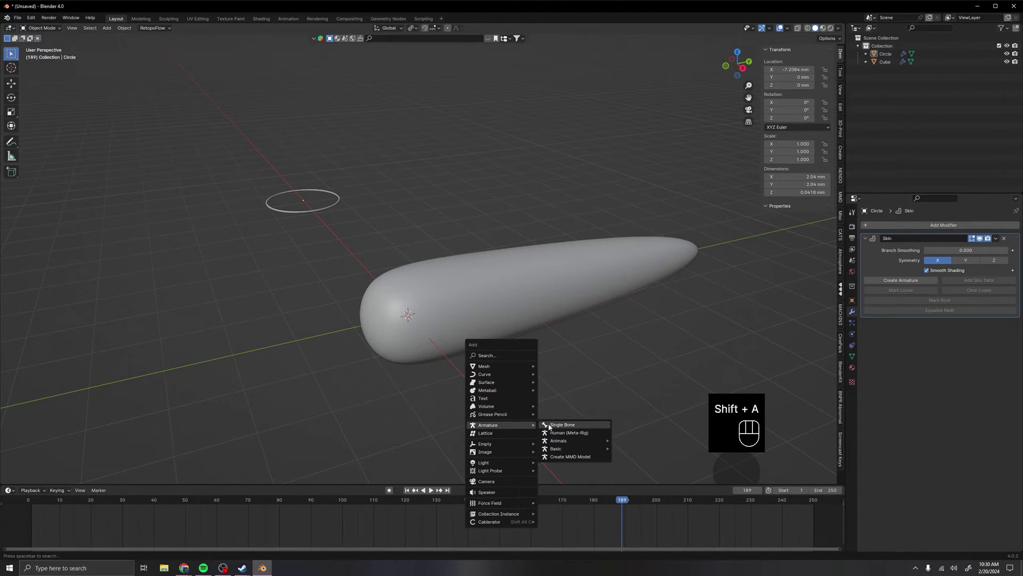
{"action": "middle_click", "coordinate": [611, 379]}
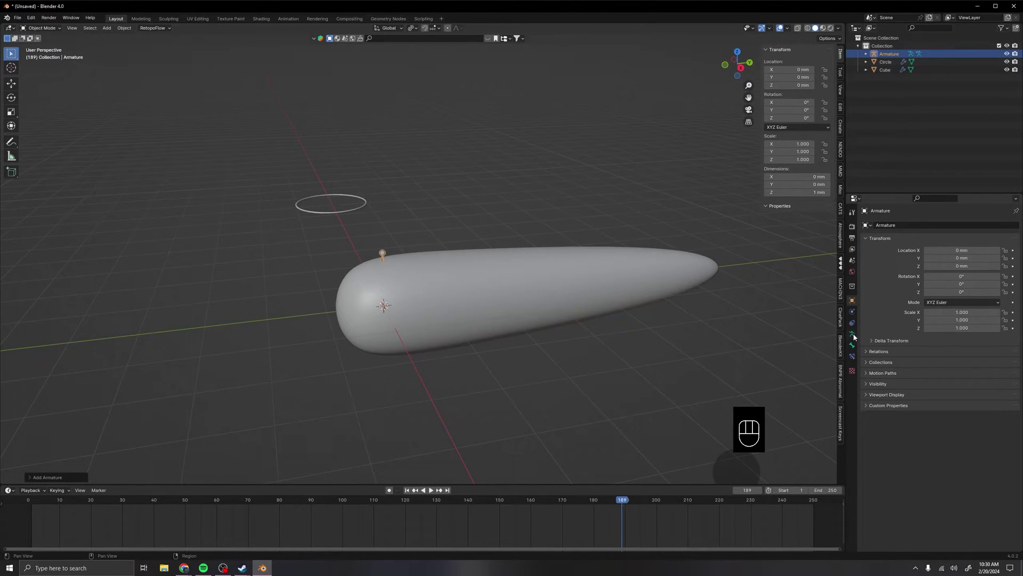
{"action": "left_click", "coordinate": [854, 336]}
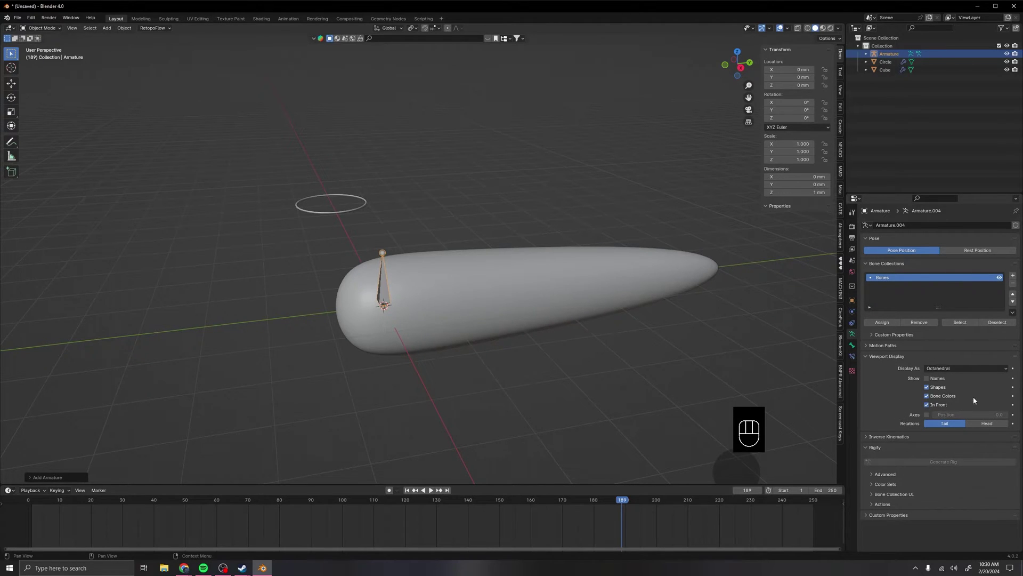
View the tail straight from the side in Right Orthographic (numpad 3).
{"action": "middle_click", "coordinate": [462, 324]}
{"action": "middle_click", "coordinate": [421, 328]}
{"action": "key", "text": "KP_3"}
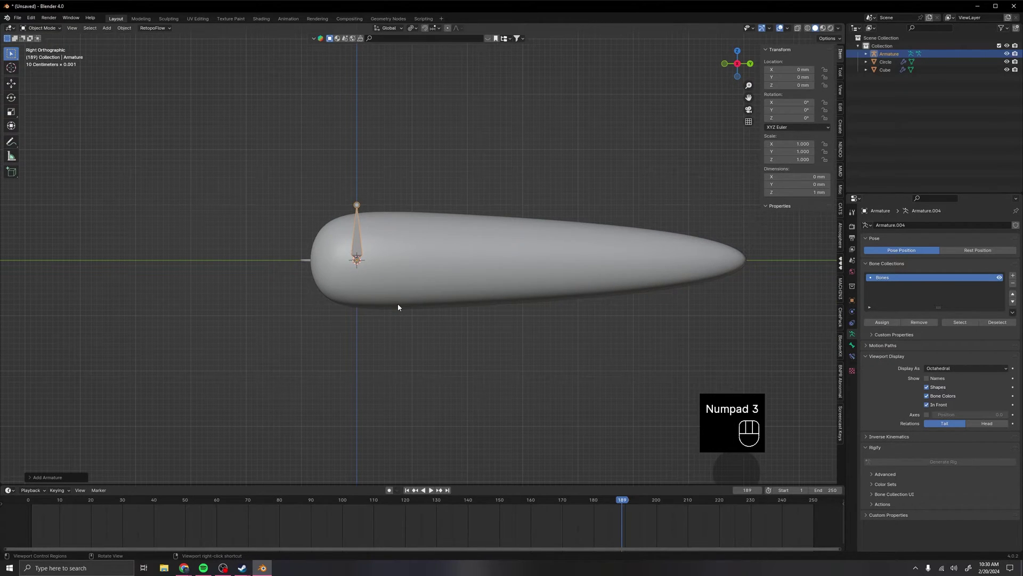
In Edit Mode rotate the bone 90° to lie along the tail and rename it Tail.001.
{"action": "key", "text": "alt+z"}
{"action": "key", "text": "Tab"}
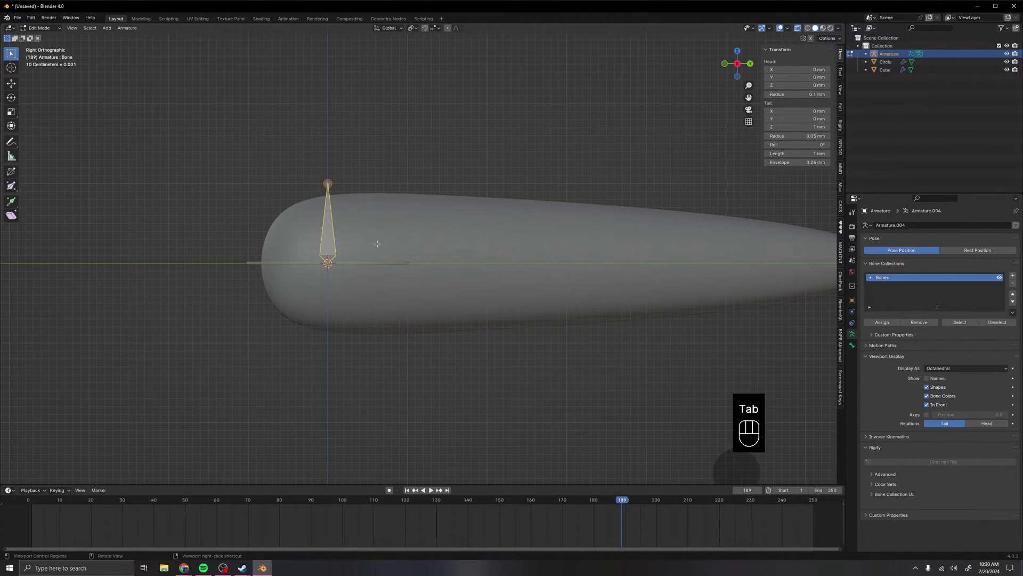
{"action": "key", "text": "r"}
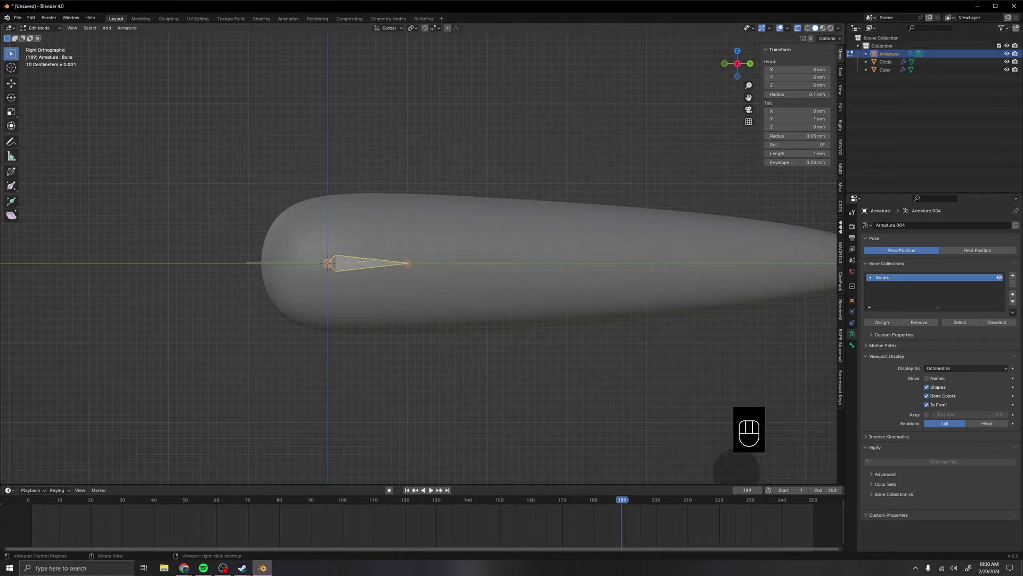
{"action": "key", "text": "F2"}
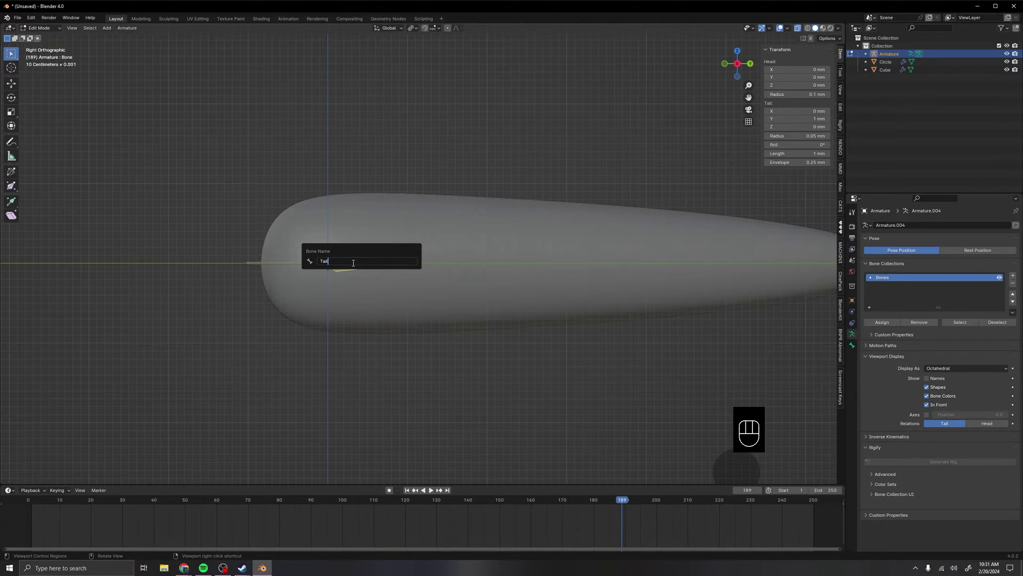
{"action": "key", "text": "0"}
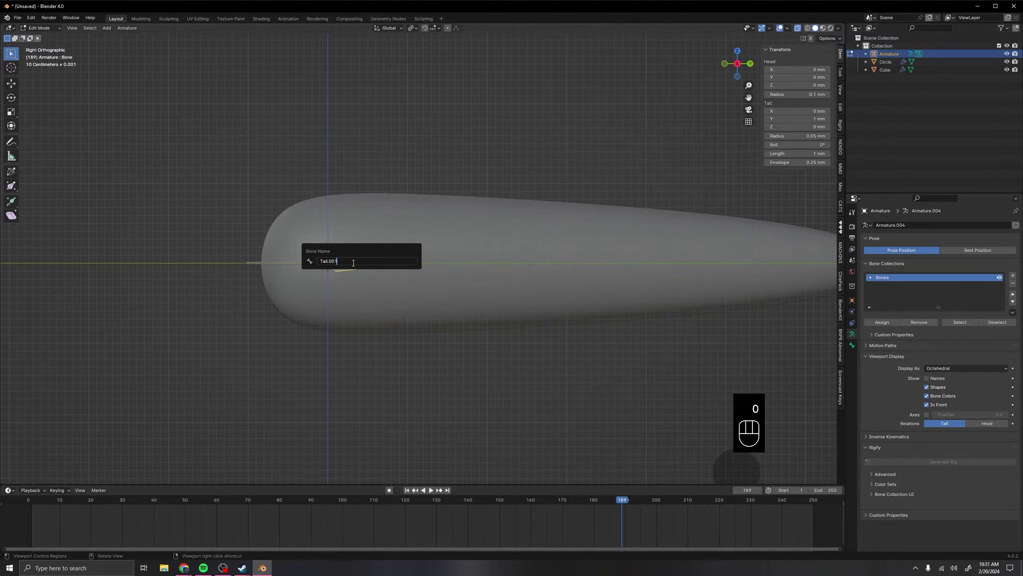
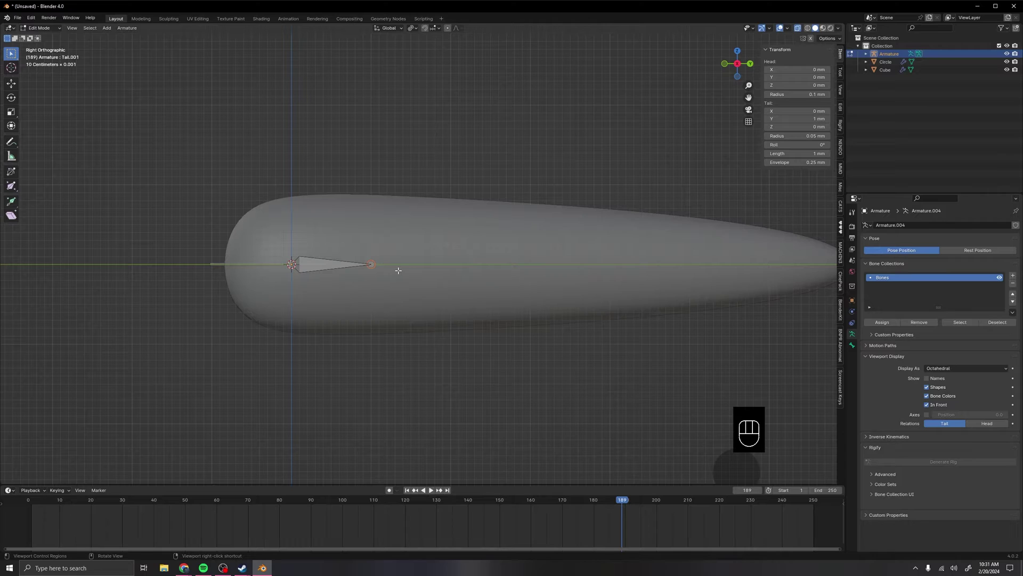
Extrude new bones from the first bone's tip along the tail toward its end.
{"action": "key", "text": "e"}
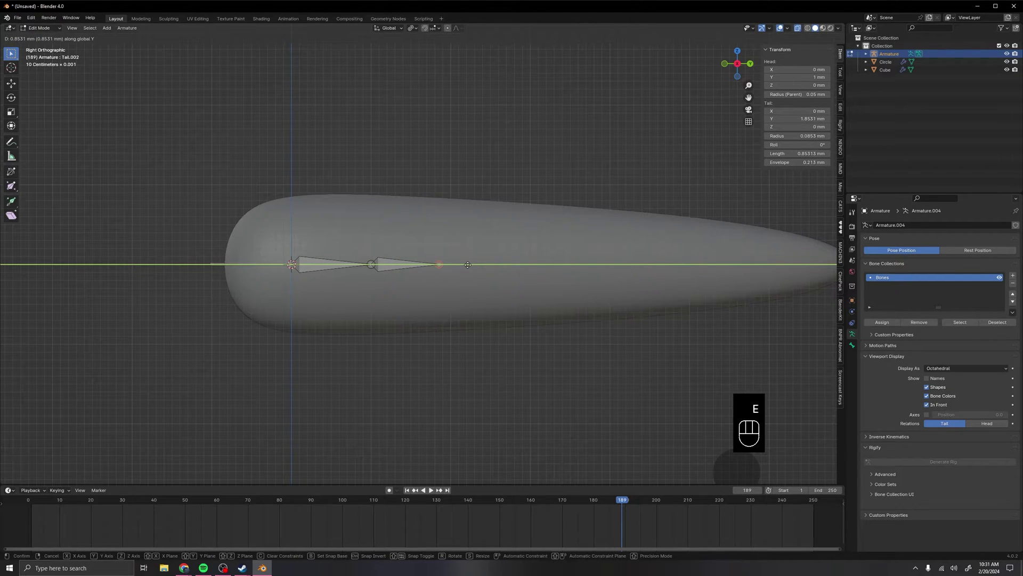
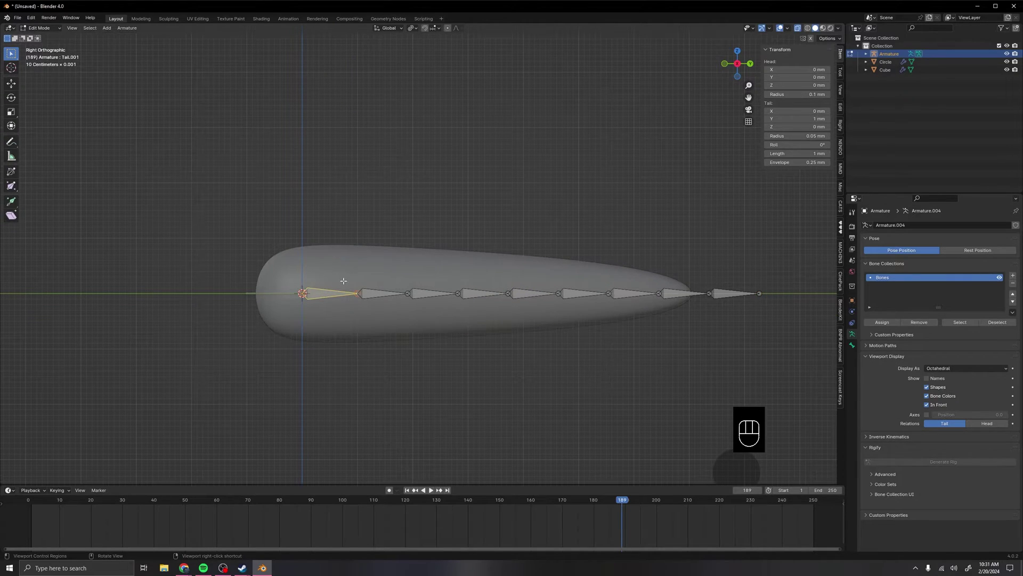
Clear the tail bones' parents and scale each bone down around its own origin.
{"action": "key", "text": "ctrl+l"}
{"action": "key", "text": "shift+d"}
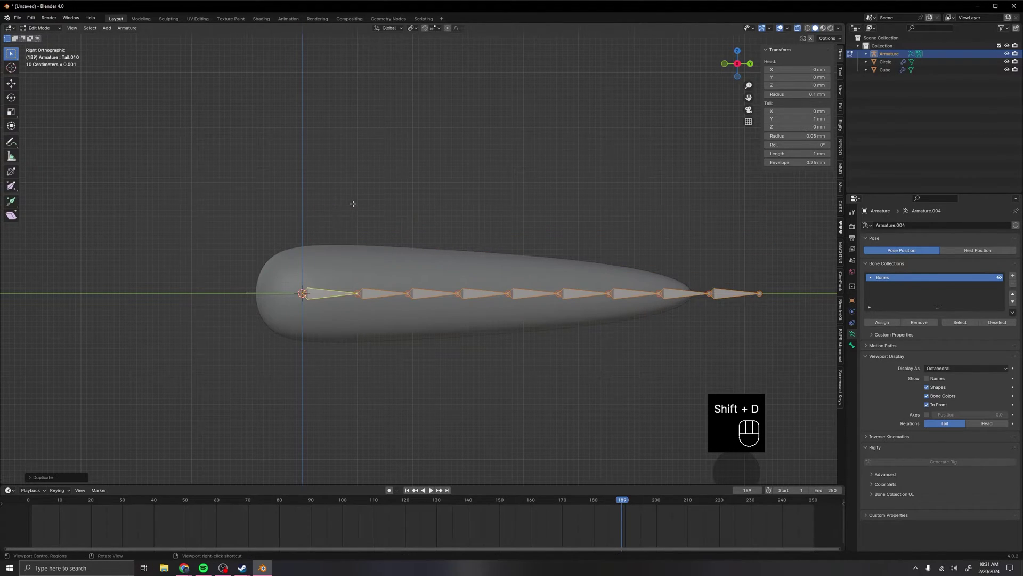
{"action": "key", "text": "alt+p"}
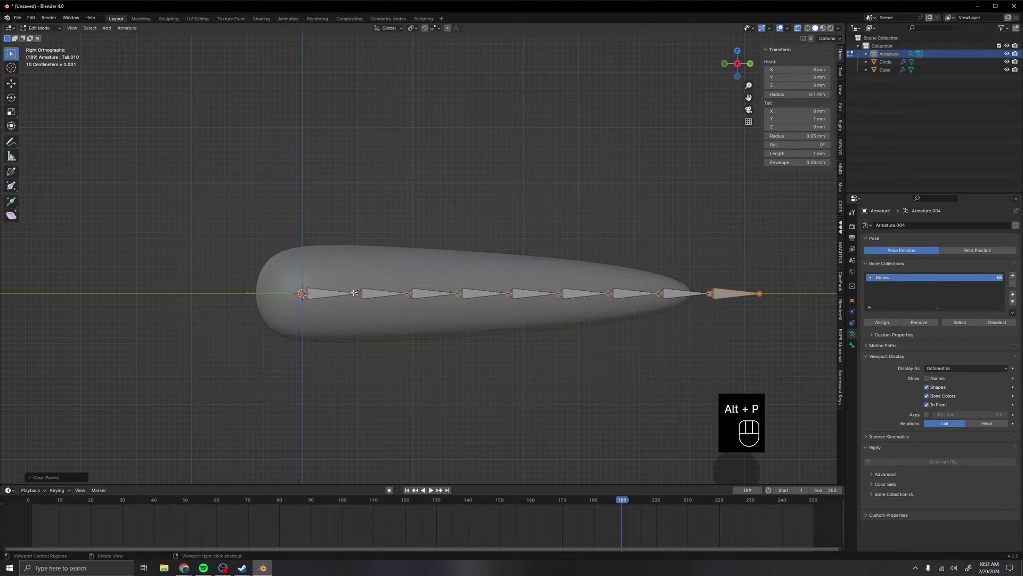
{"action": "key", "text": "ctrl+l"}
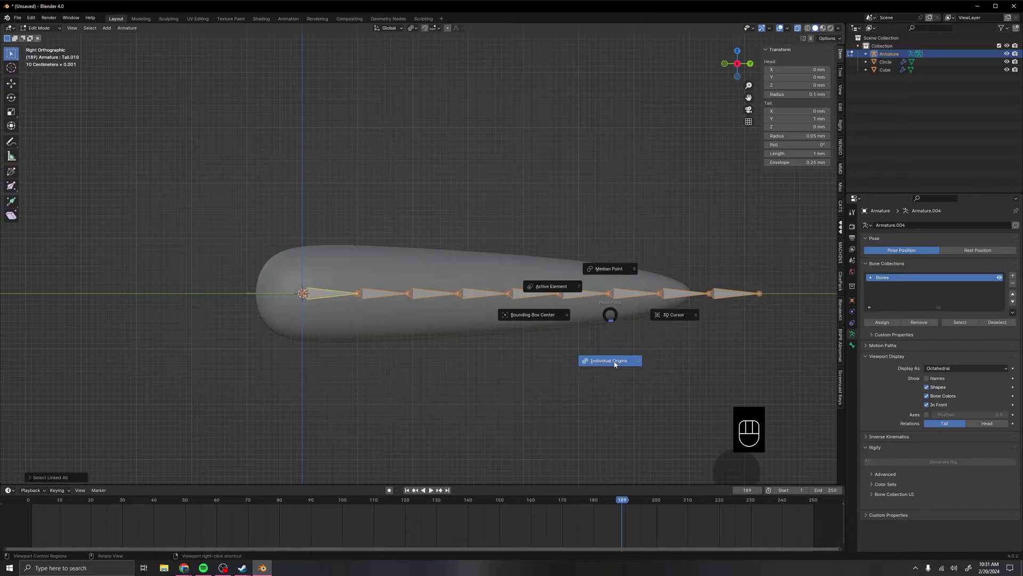
{"action": "key", "text": "s"}
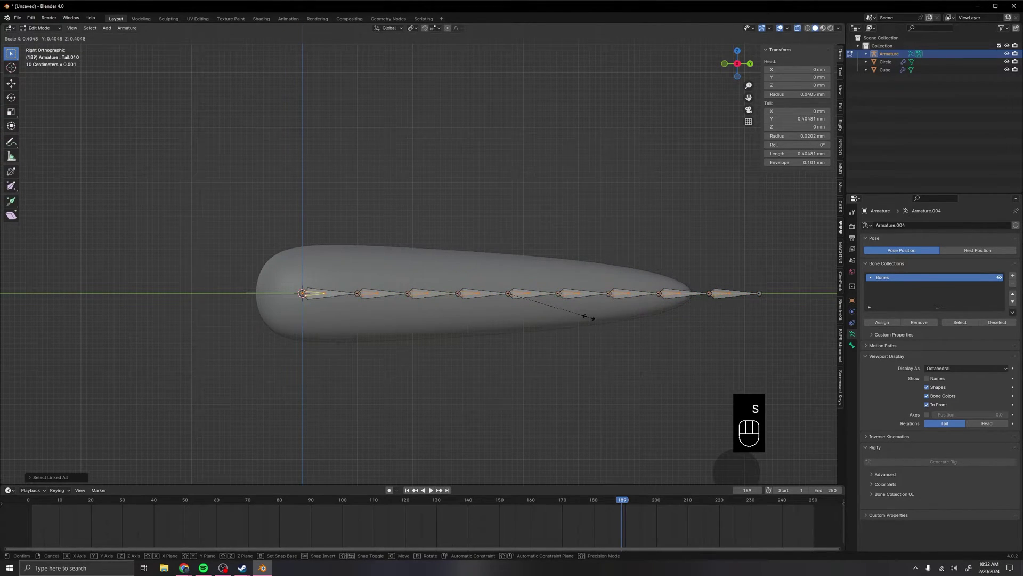
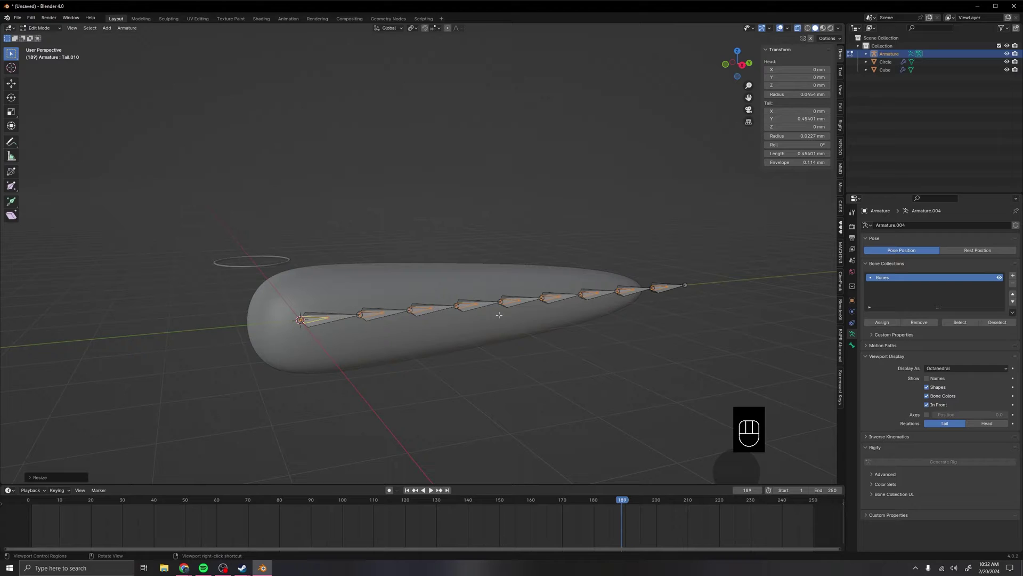
In Pose Mode give the tail bones the Circle as a custom shape rotated 90° on X.
{"action": "key", "text": "ctrl+Tab"}
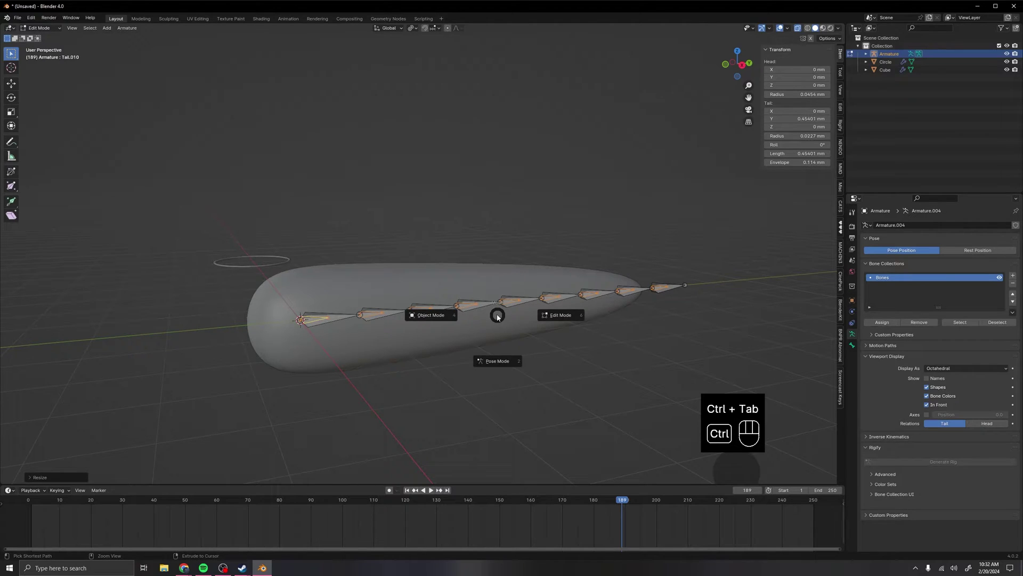
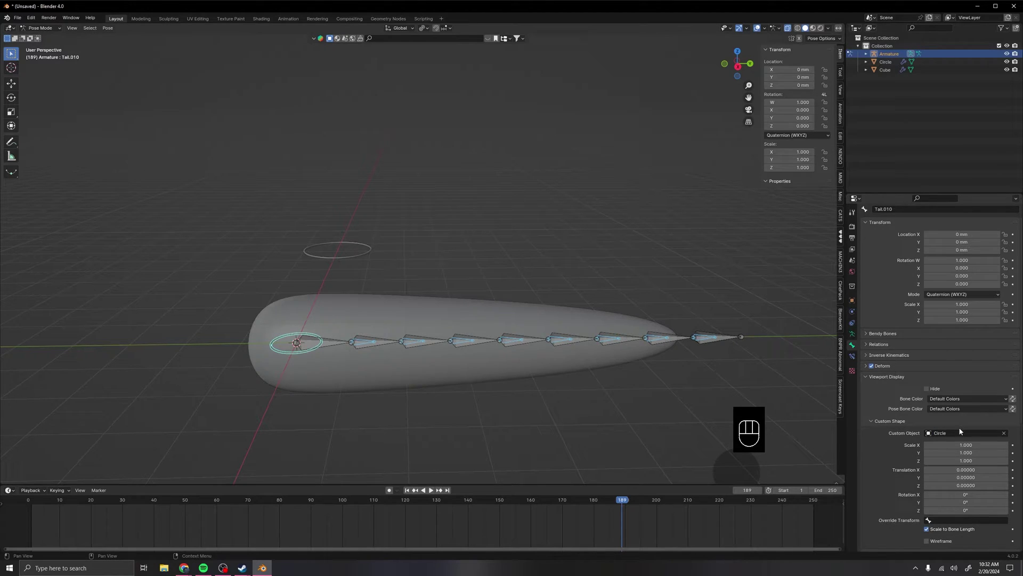
{"action": "middle_click", "coordinate": [353, 385]}
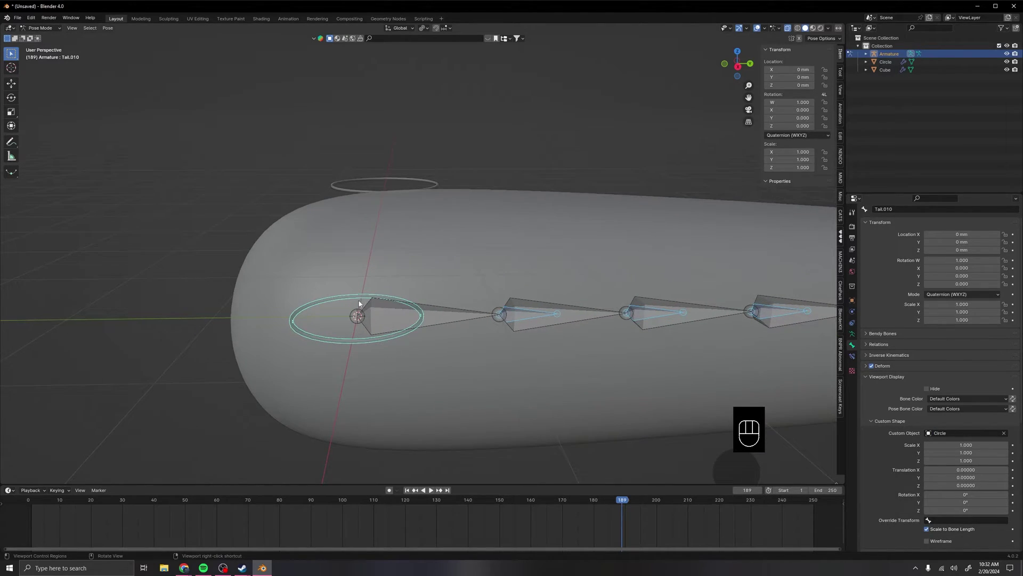
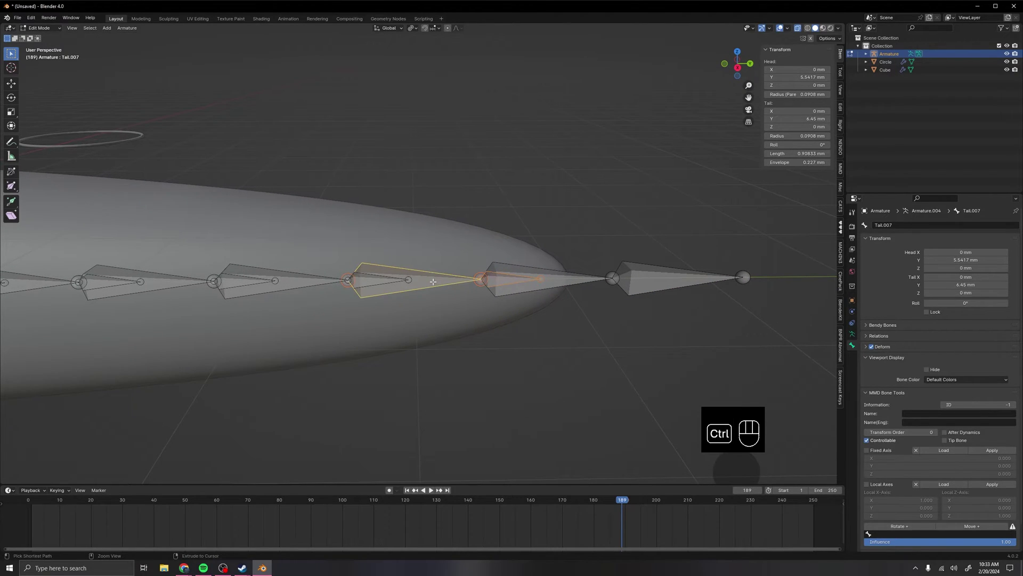
Parent the tail bones one after another with Keep Offset, including Tail.010 to Tail.001.
{"action": "key", "text": "ctrl+p"}
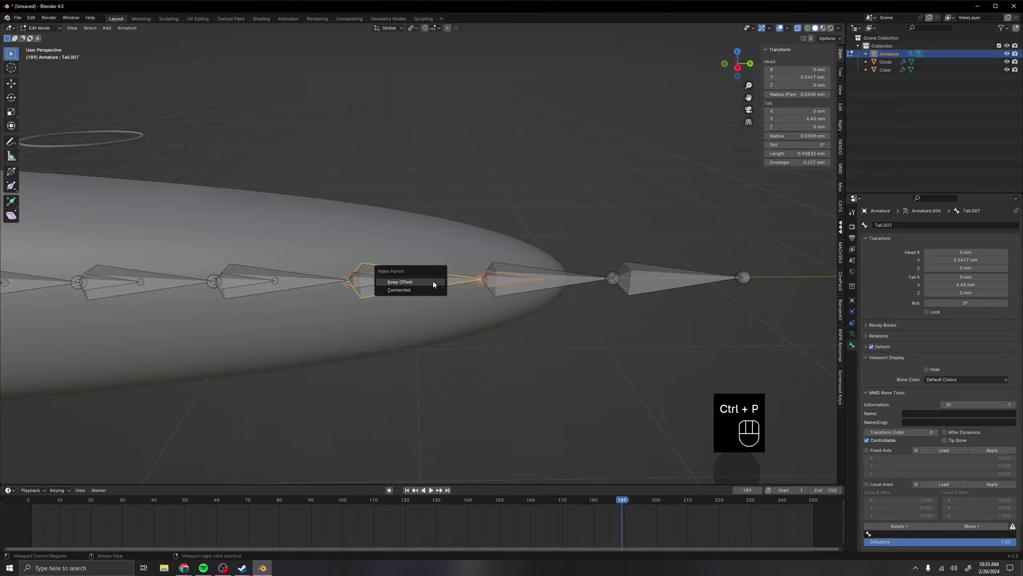
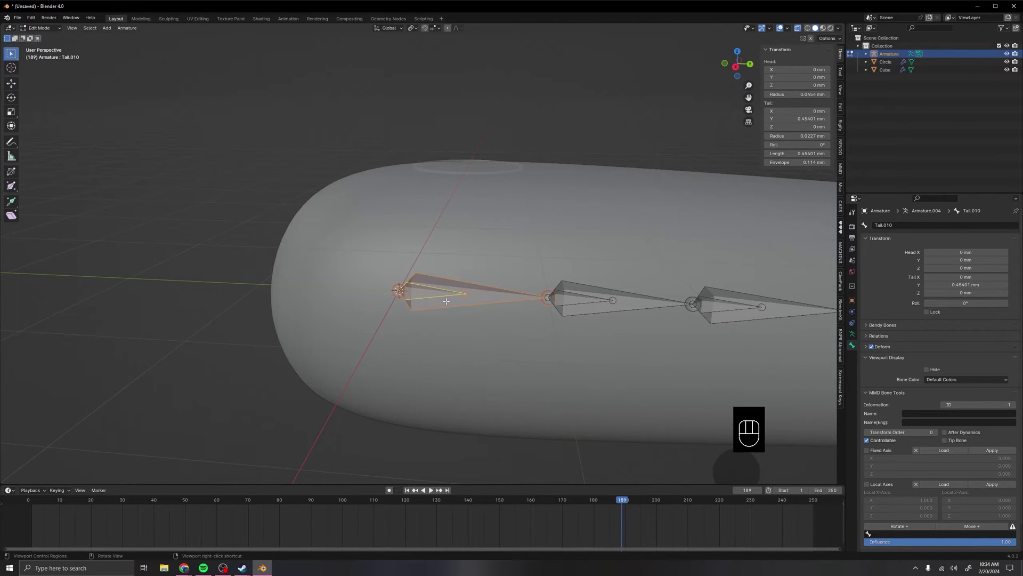
{"action": "key", "text": "ctrl+p"}
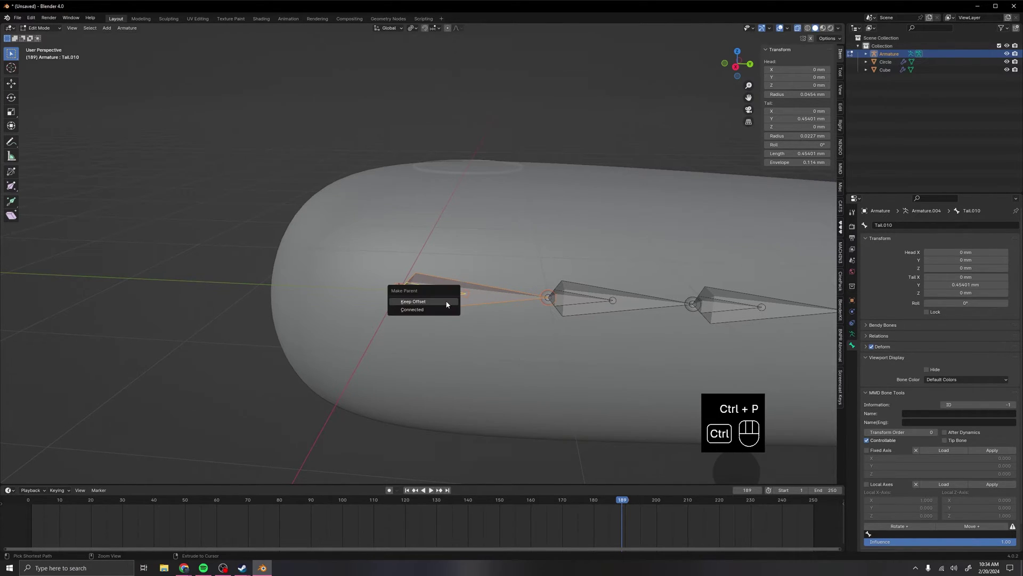
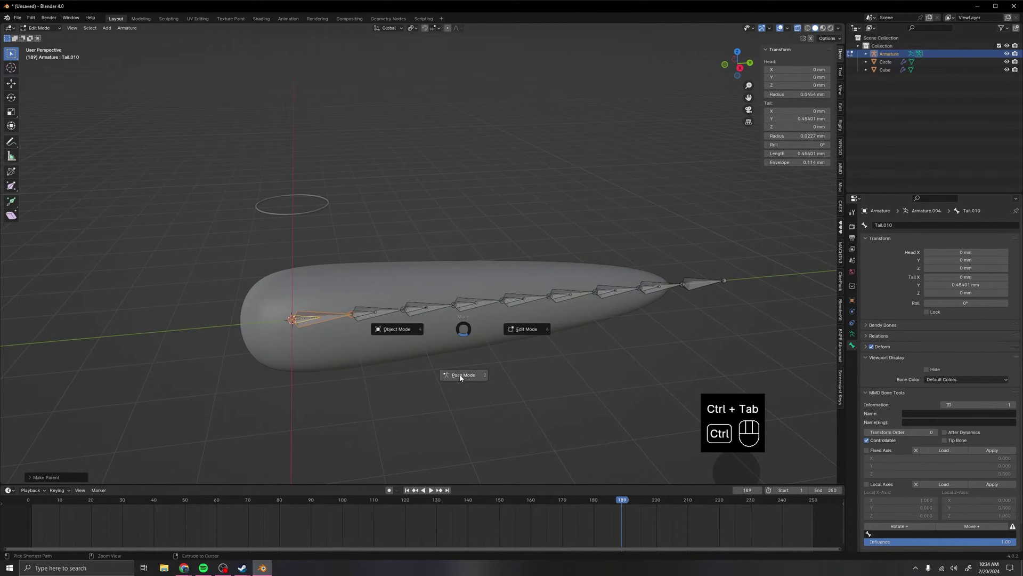
In Pose Mode test-rotate the base bone so the whole ring chain swings, then return it to rest.
{"action": "middle_click", "coordinate": [527, 343]}
{"action": "middle_click", "coordinate": [413, 336]}
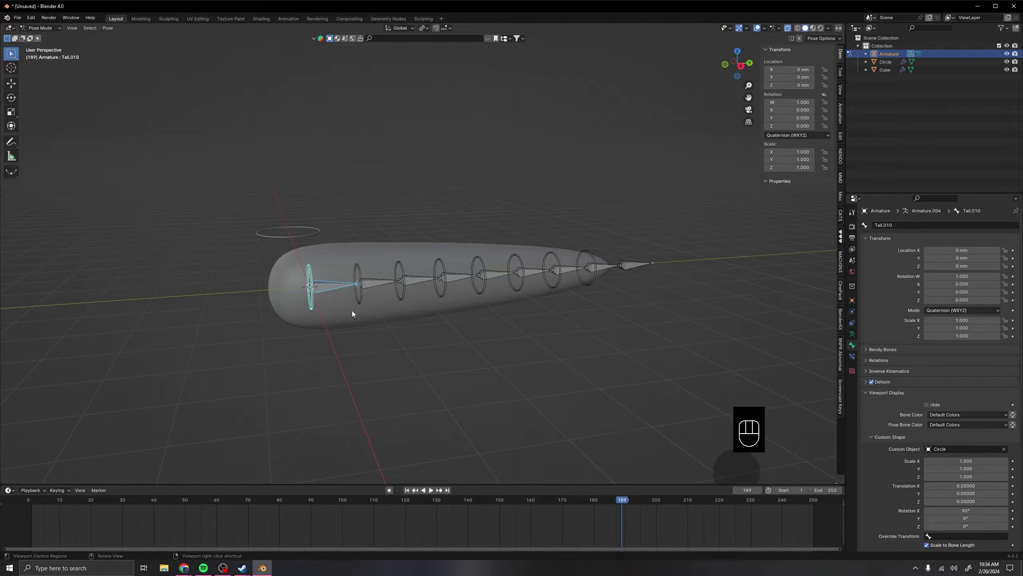
{"action": "middle_click", "coordinate": [388, 301]}
{"action": "left_click_drag", "start_coordinate": [347, 310], "coordinate": [379, 308]}
{"action": "left_click", "coordinate": [355, 290]}
{"action": "middle_click", "coordinate": [410, 320]}
{"action": "key", "text": "r"}
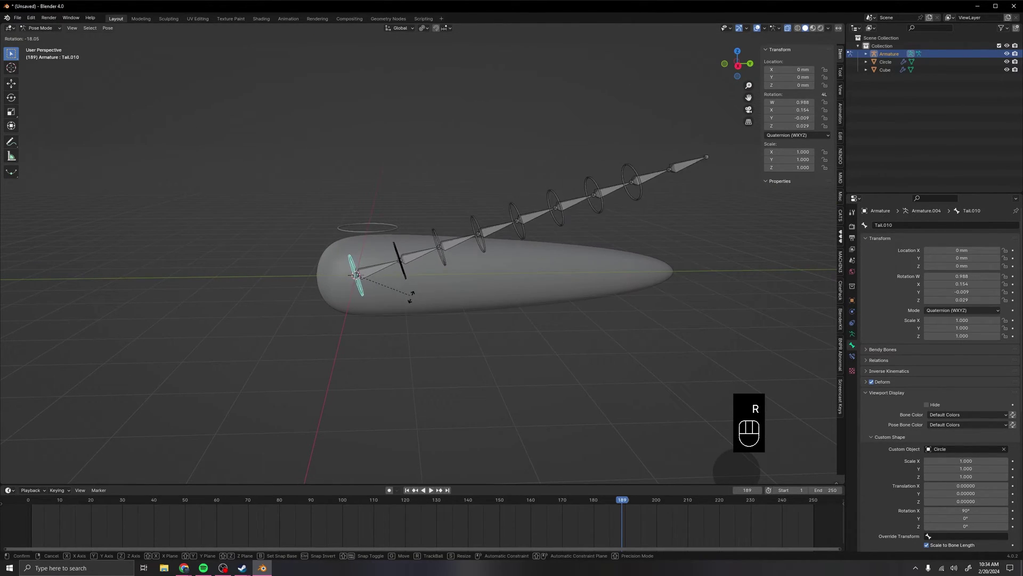
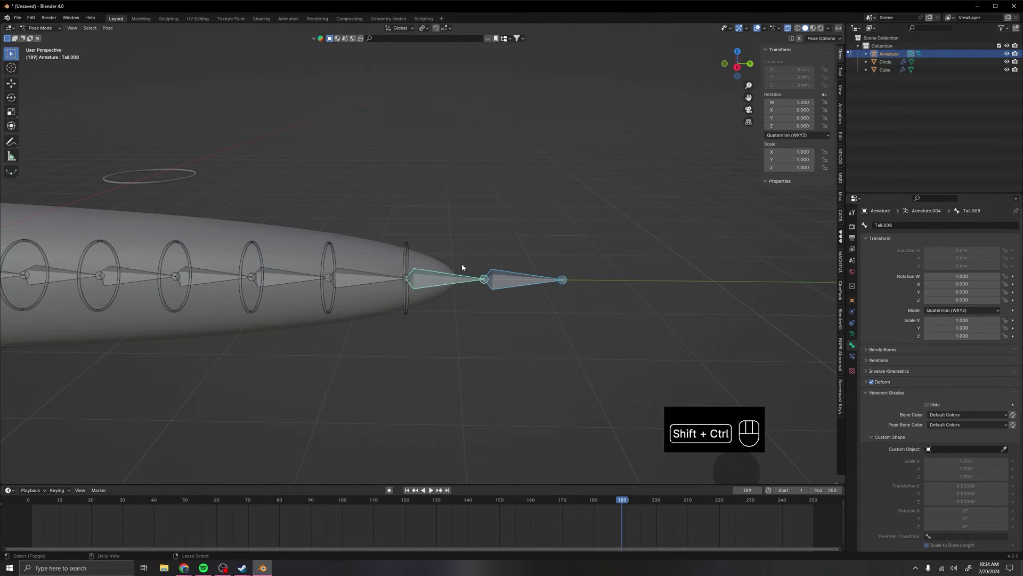
Pair neighbouring bones near the tail tip with Damped Track constraints via Shift+Ctrl+C.
{"action": "key", "text": "ctrl+shift+c"}
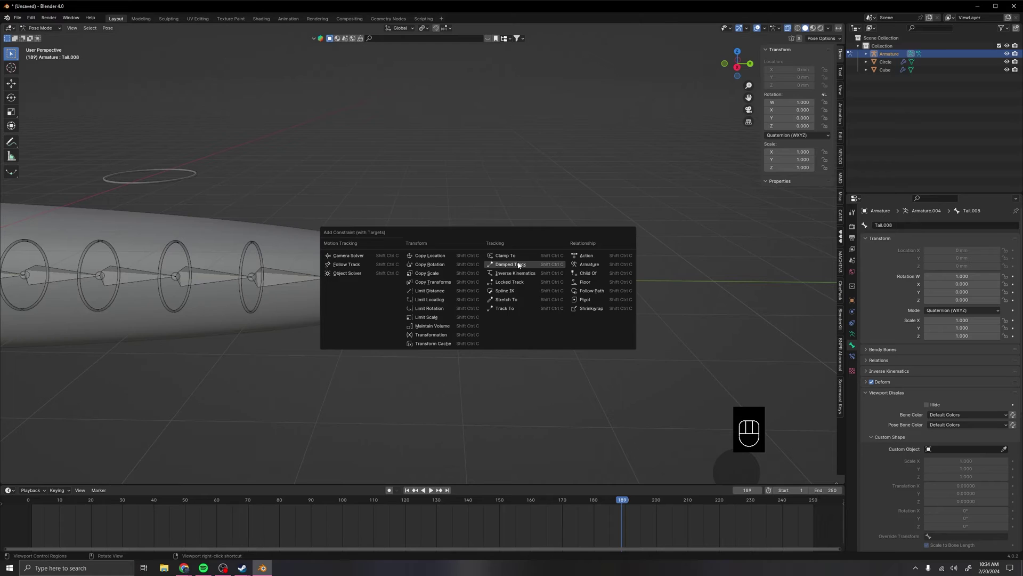
{"action": "left_click_drag", "start_coordinate": [427, 299], "coordinate": [527, 318]}
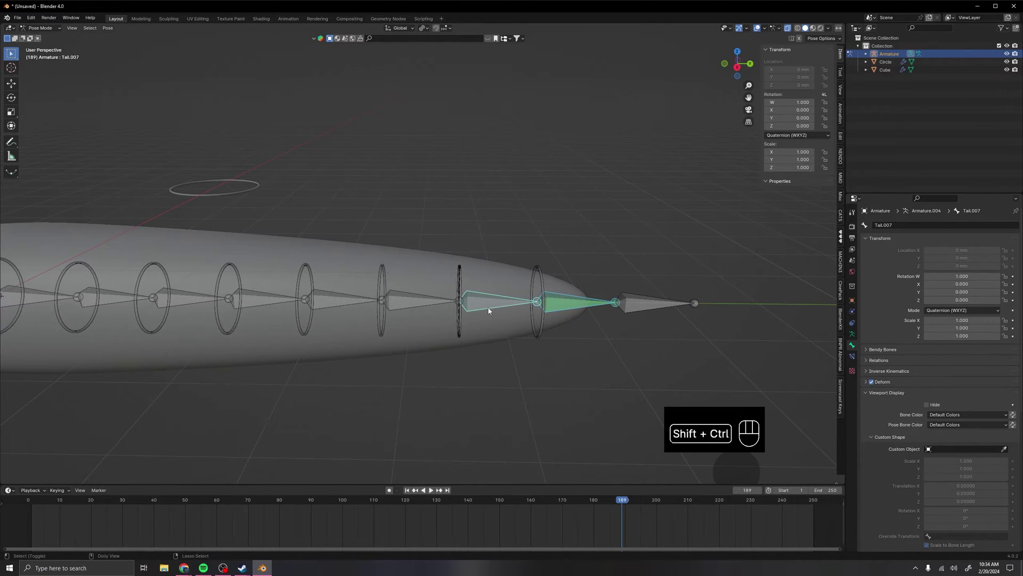
{"action": "key", "text": "ctrl+shift+c"}
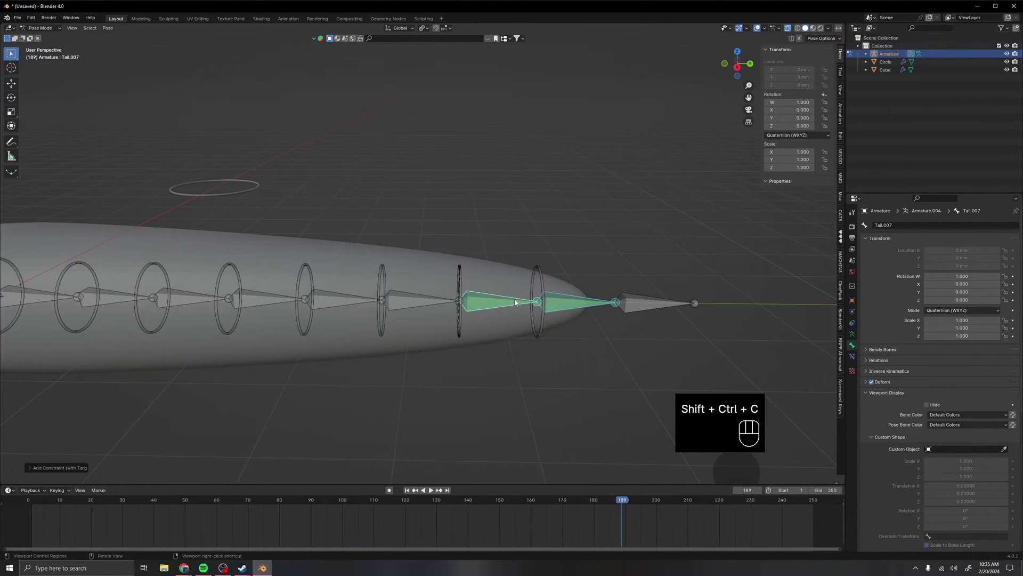
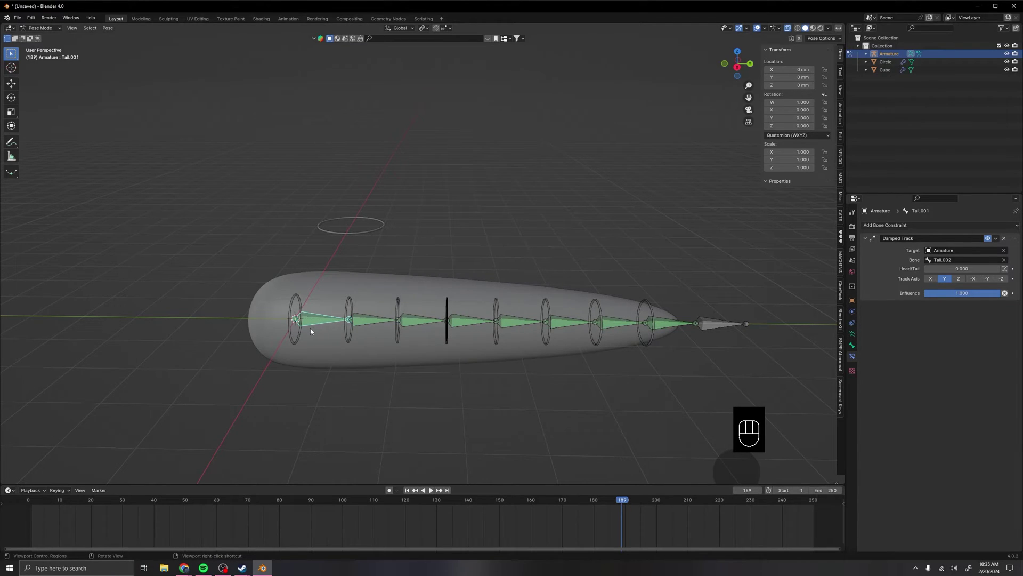
Select all tail bones and lower their Damped Track influence to 0.5.
{"action": "key", "text": "ctrl+l"}
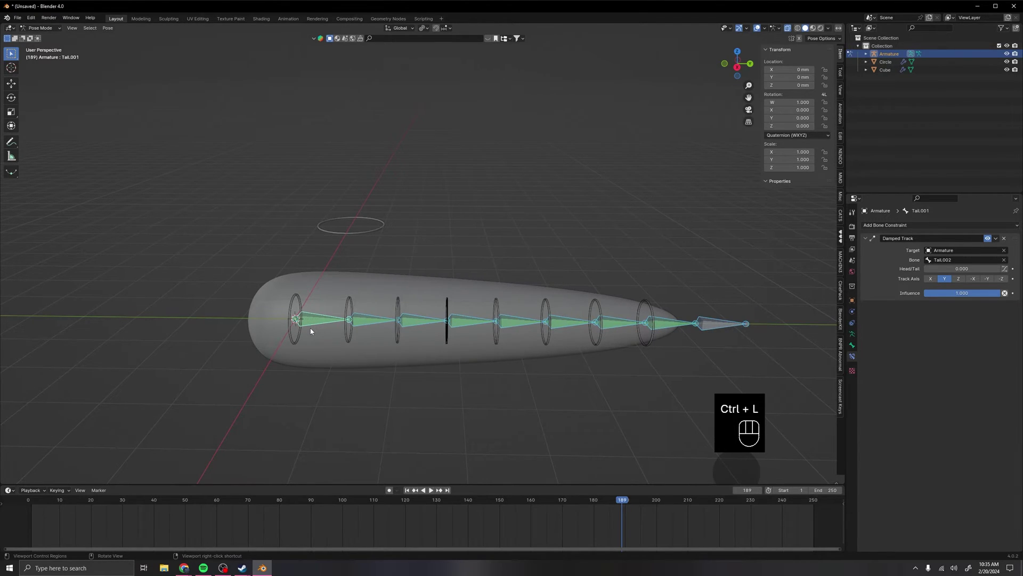
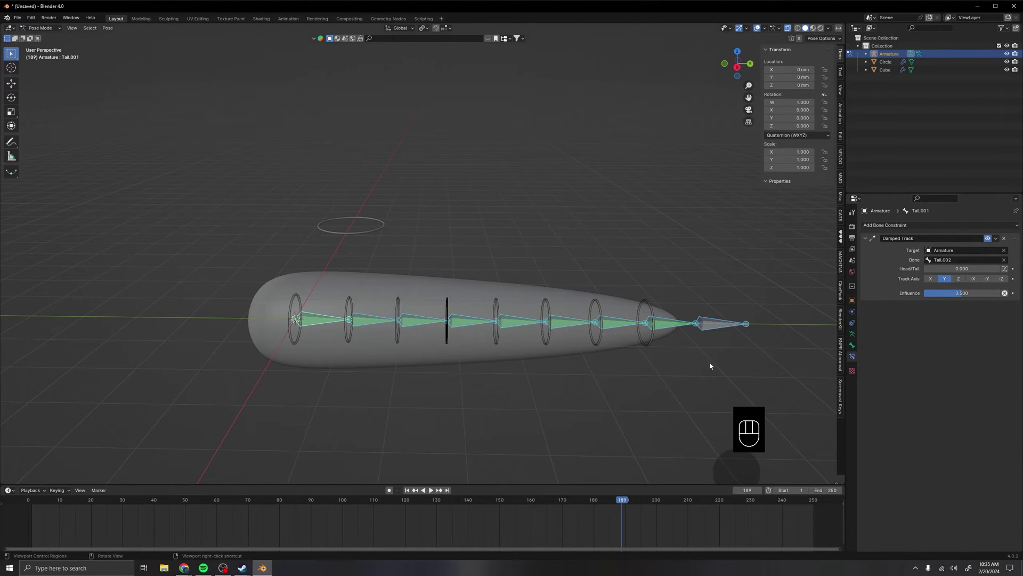
{"action": "left_click_drag", "start_coordinate": [445, 386], "coordinate": [521, 390]}
{"action": "left_click", "coordinate": [395, 335]}
Rotate the base bone to check the chain now curves gradually.
{"action": "middle_click", "coordinate": [450, 386]}
{"action": "middle_click", "coordinate": [503, 362]}
{"action": "left_click_drag", "start_coordinate": [418, 349], "coordinate": [486, 349]}
{"action": "left_click_drag", "start_coordinate": [523, 339], "coordinate": [529, 356]}
{"action": "middle_click", "coordinate": [529, 356]}
{"action": "key", "text": "r"}
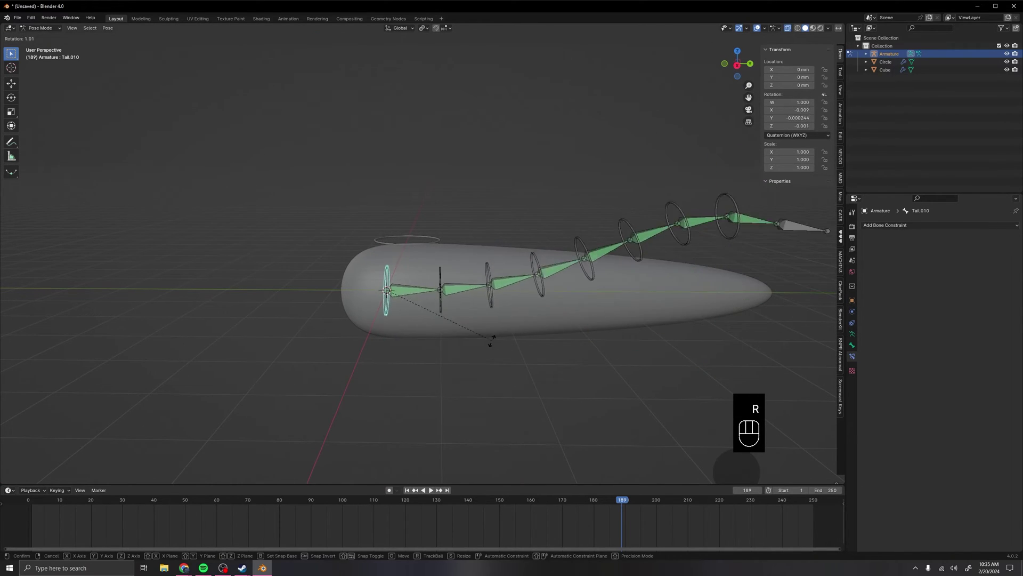
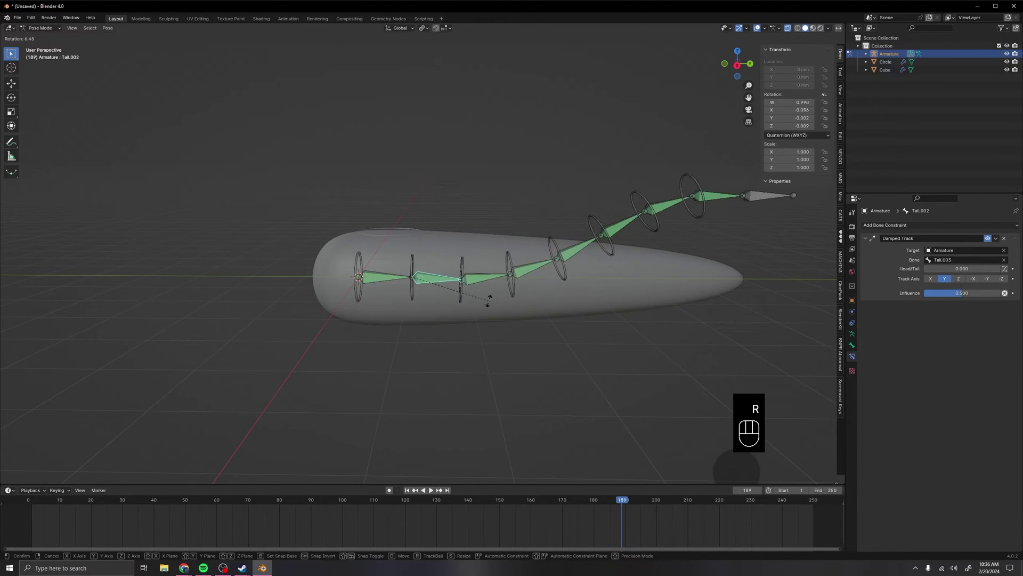
{"action": "left_click", "coordinate": [500, 289]}
{"action": "left_click", "coordinate": [538, 278]}
{"action": "middle_click", "coordinate": [558, 301]}
{"action": "key", "text": "r"}
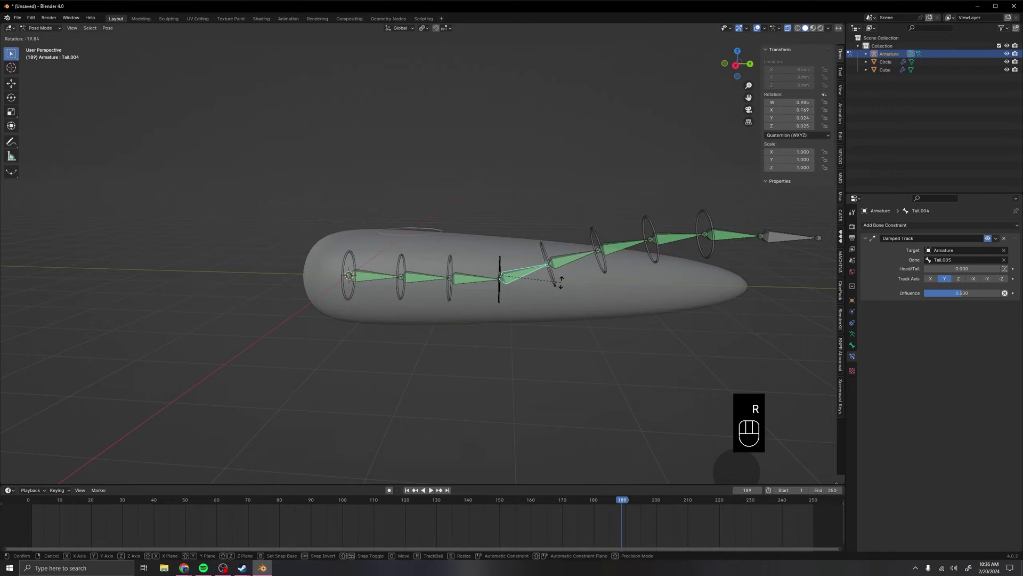
{"action": "left_click_drag", "start_coordinate": [564, 302], "coordinate": [556, 266]}
{"action": "middle_click", "coordinate": [594, 291]}
{"action": "key", "text": "r"}
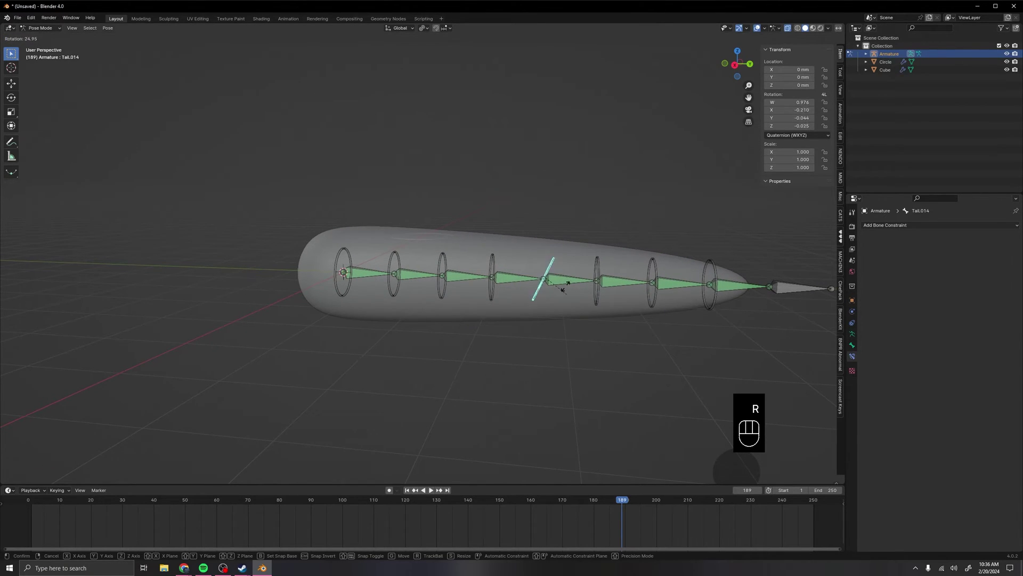
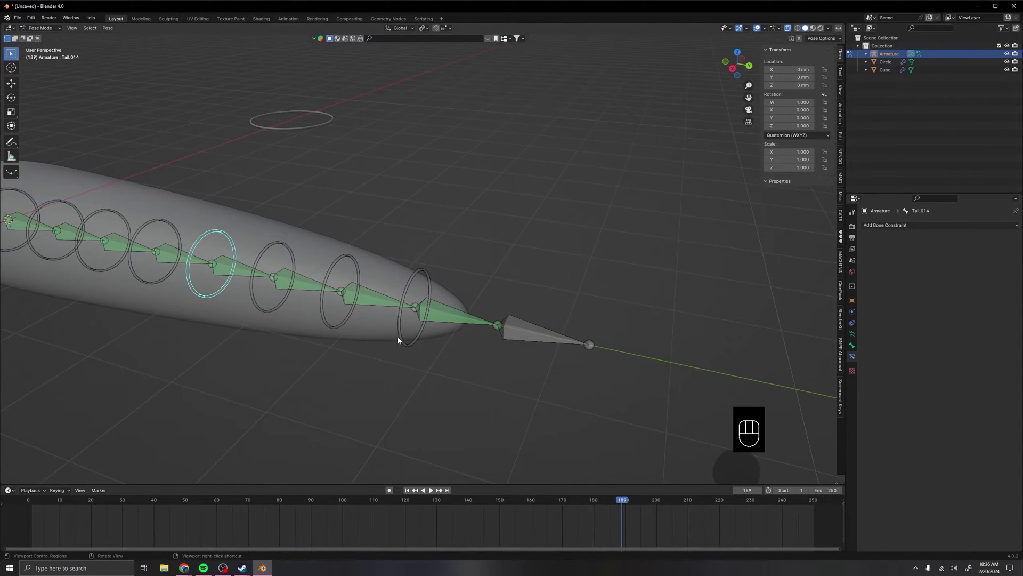
Give the tail tip bone a Copy Rotation constraint toward its control circle.
{"action": "left_click", "coordinate": [401, 337]}
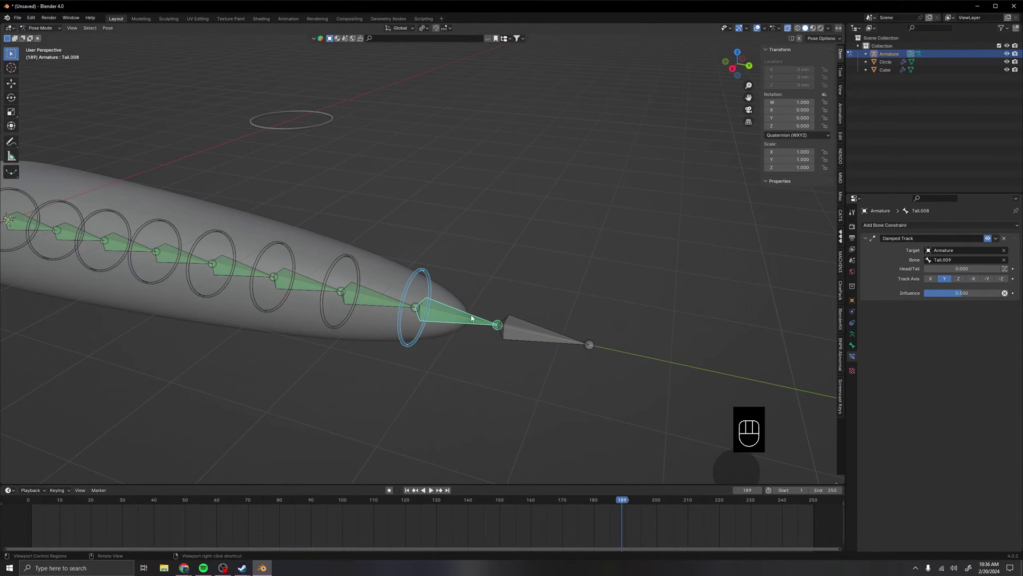
{"action": "key", "text": "ctrl+shift+c"}
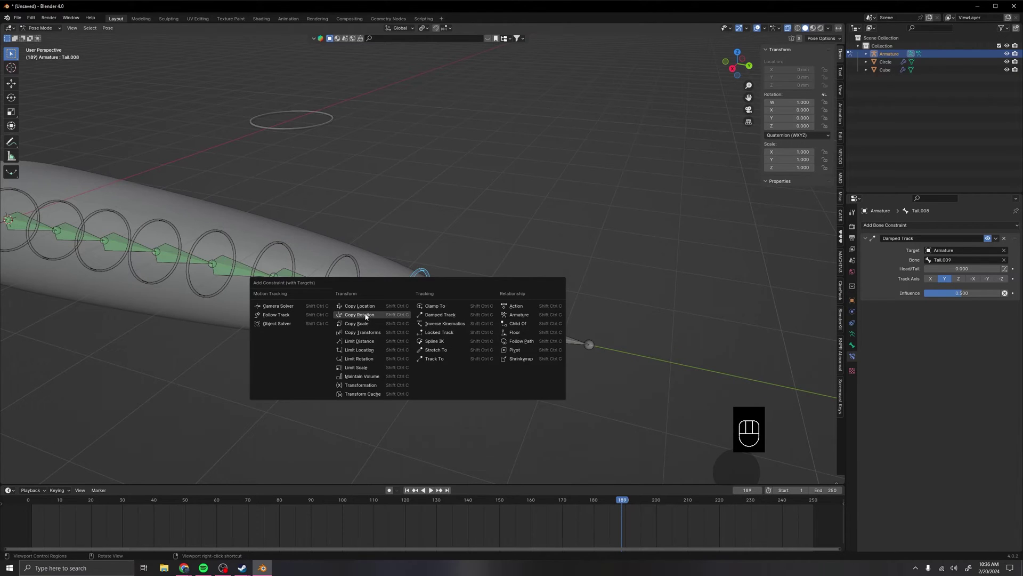
{"action": "left_click_drag", "start_coordinate": [367, 346], "coordinate": [453, 366]}
{"action": "left_click", "coordinate": [437, 351]}
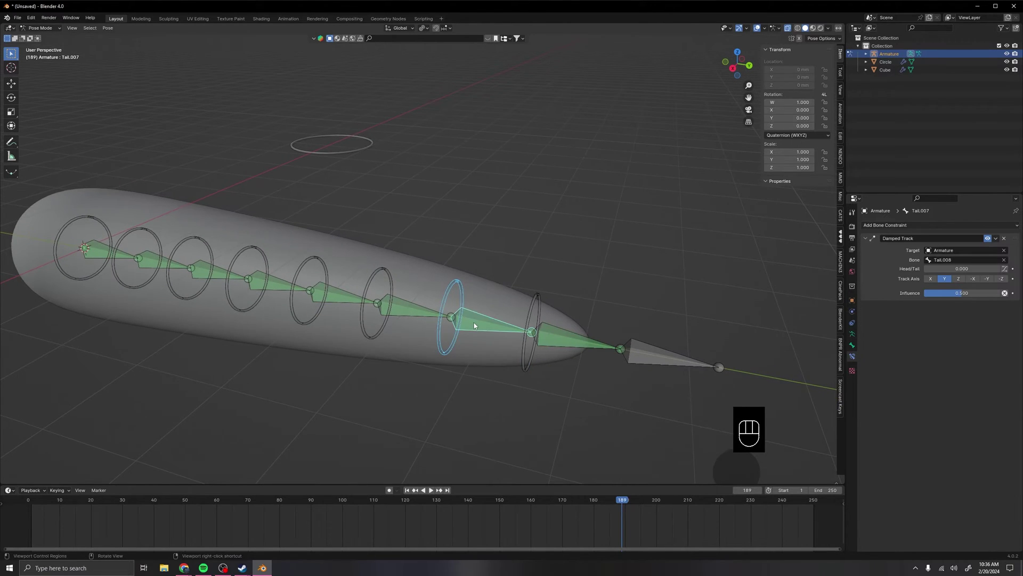
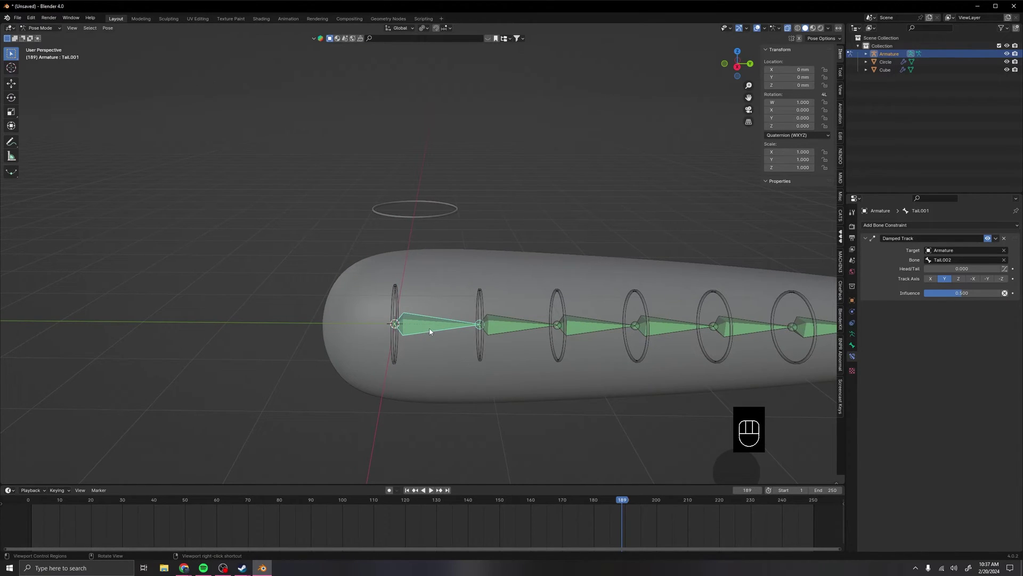
Rotate the first control circle to test how the chain follows.
{"action": "left_click", "coordinate": [391, 299]}
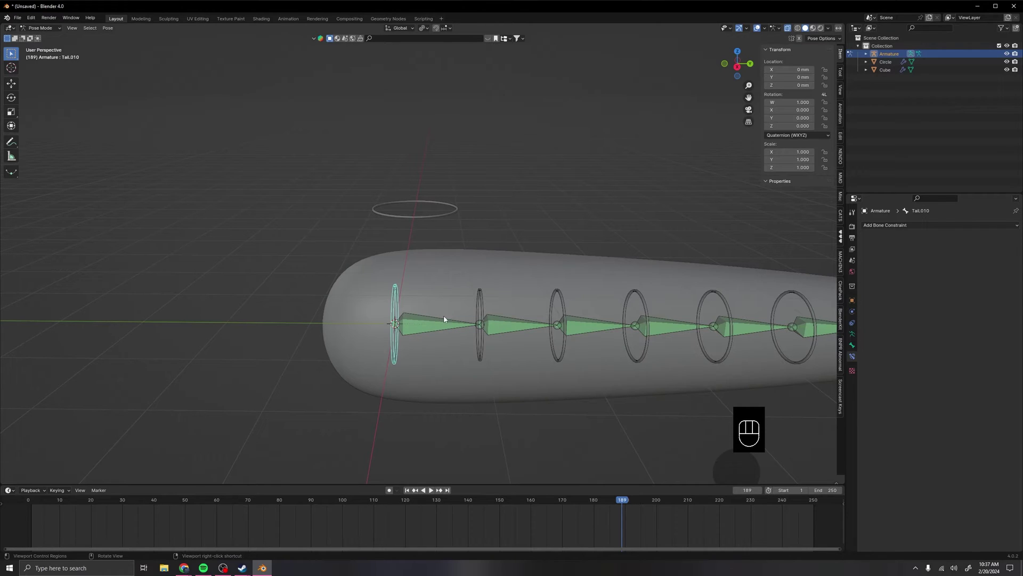
{"action": "middle_click", "coordinate": [542, 314]}
{"action": "key", "text": "r"}
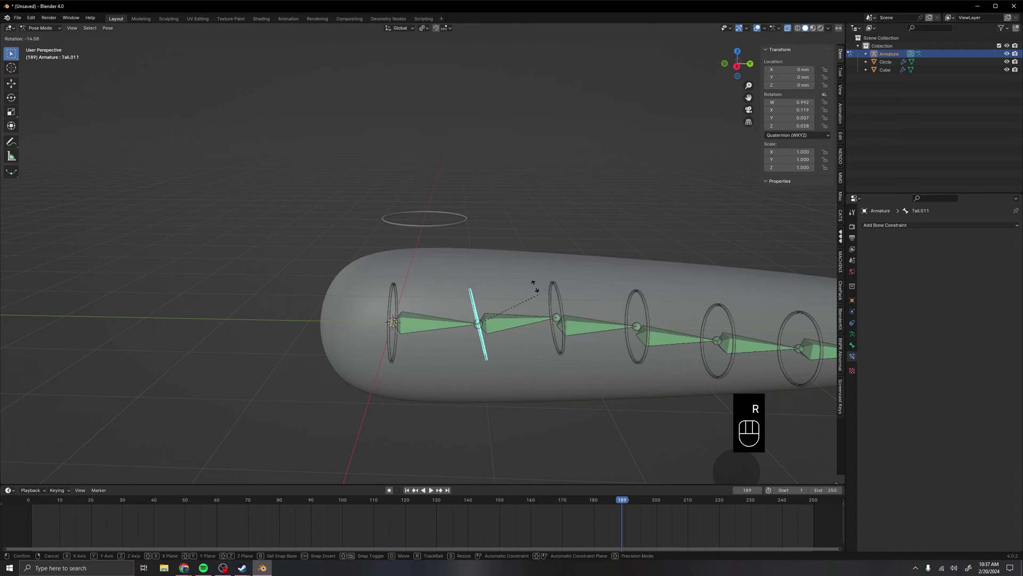
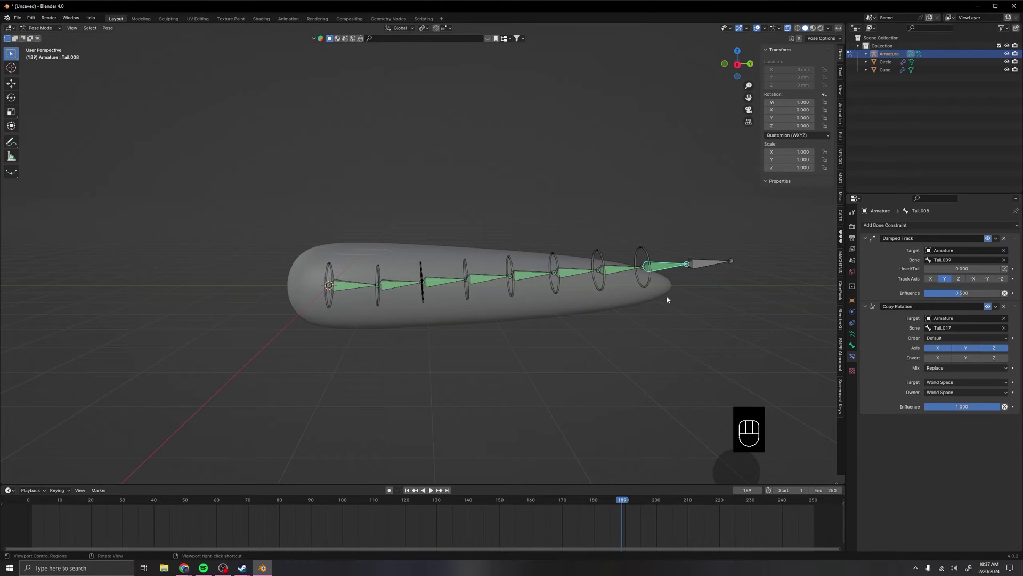
Centre the tail in view and select the neighbouring bone Tail.007 for its own Copy Rotation.
{"action": "middle_click", "coordinate": [669, 303]}
{"action": "middle_click", "coordinate": [646, 316]}
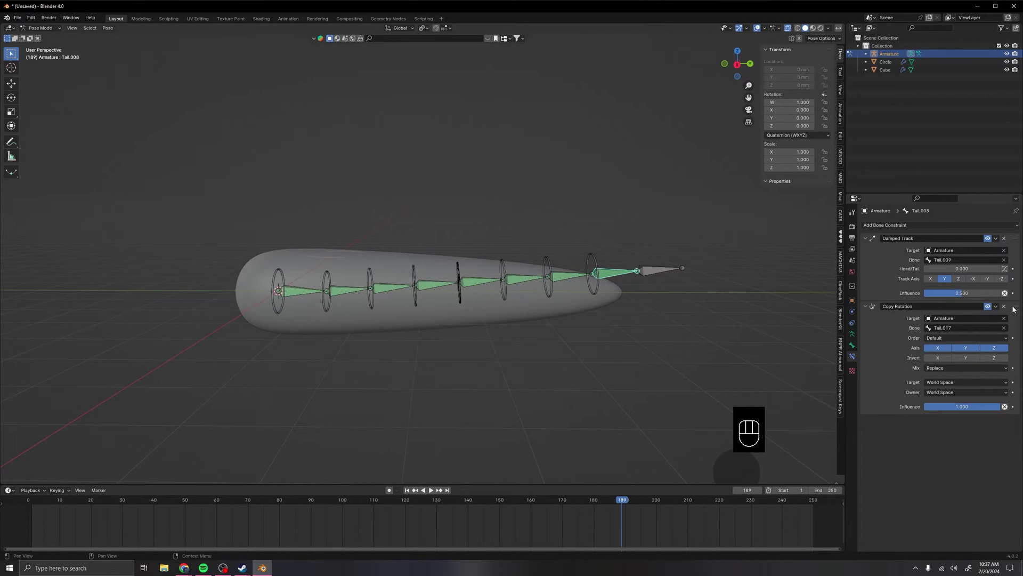
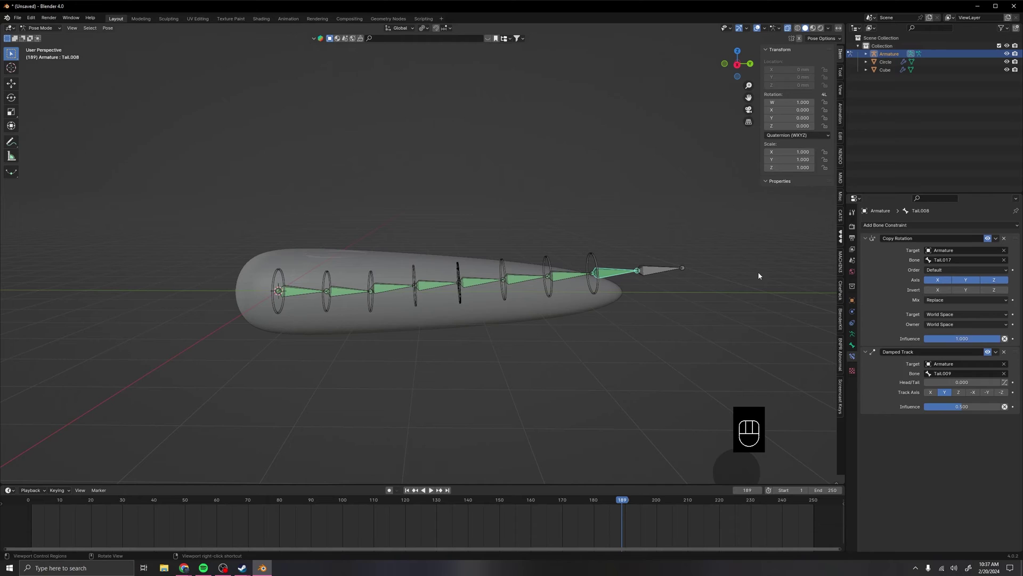
{"action": "left_click", "coordinate": [560, 278]}
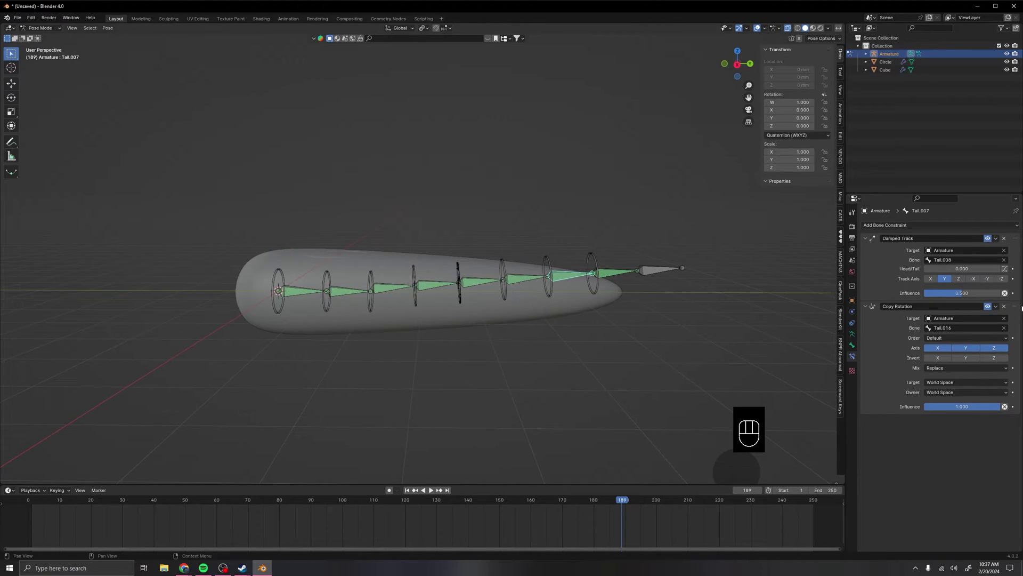
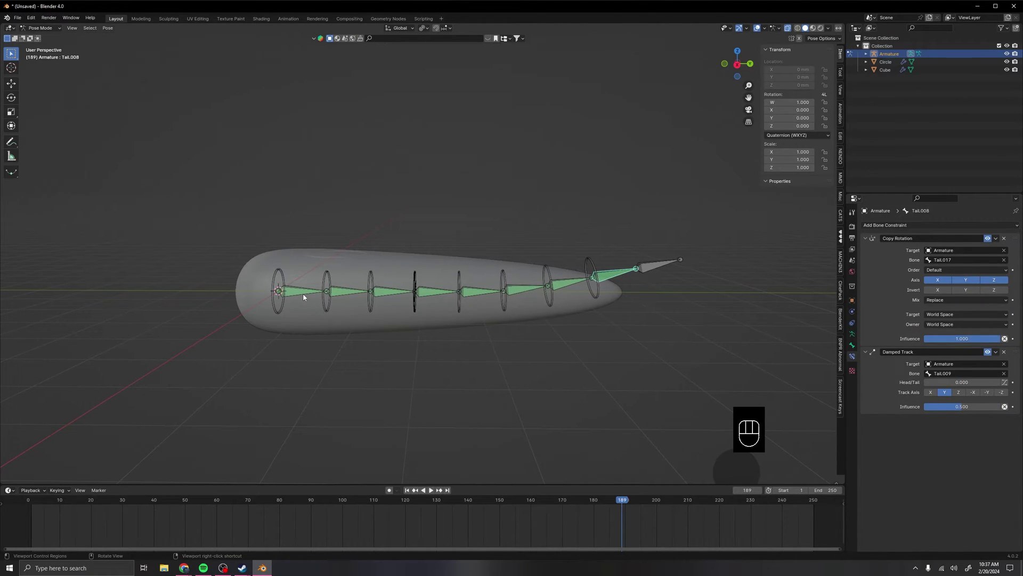
Box-select the tail bones and copy the Copy Rotation-first constraint order to all of them.
{"action": "left_click_drag", "start_coordinate": [349, 295], "coordinate": [349, 312]}
{"action": "key", "text": "ctrl+l"}
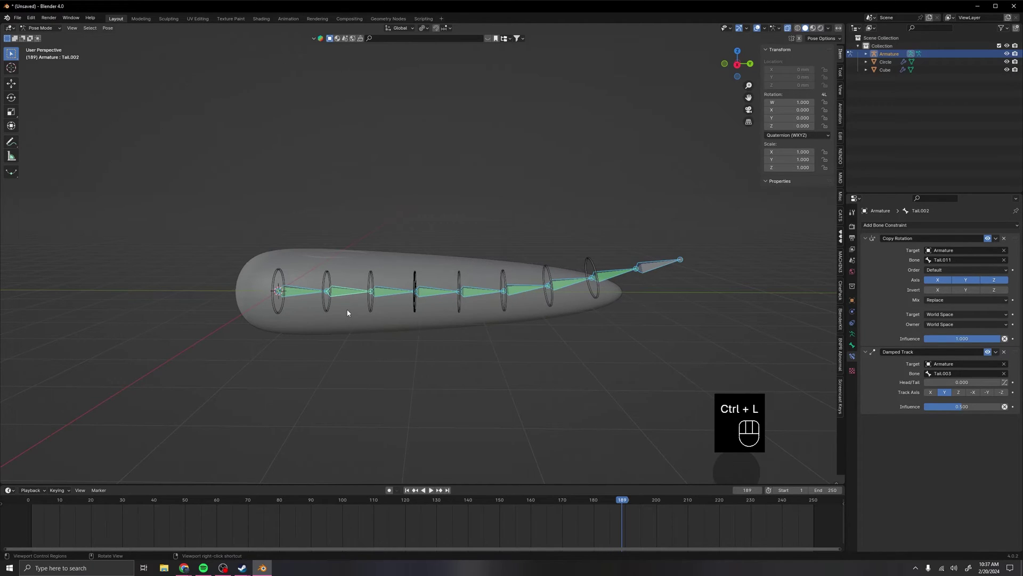
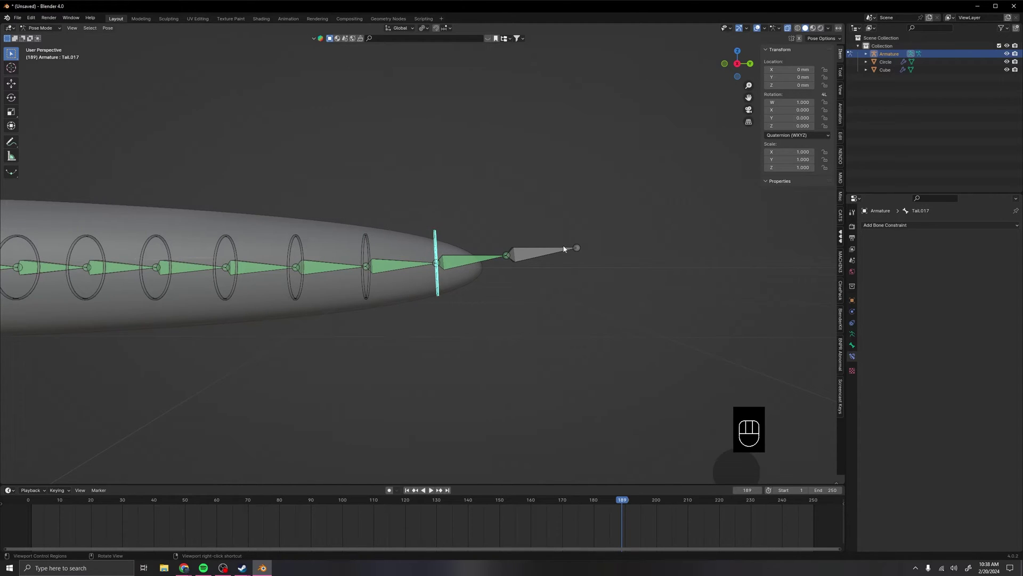
Rotate the tip bone and then control ring Tail.014 to confirm the tail bends as expected.
{"action": "key", "text": "r"}
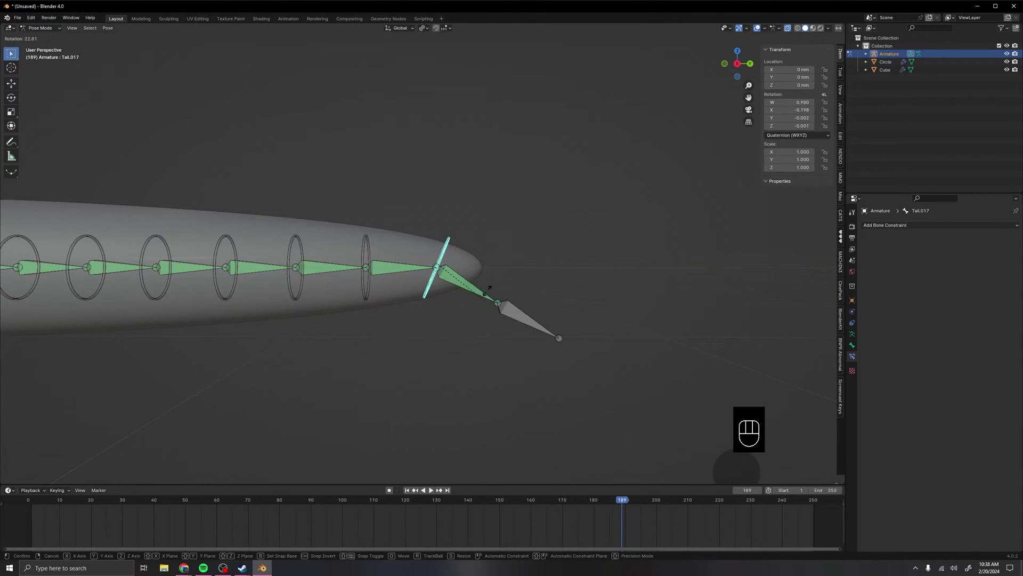
{"action": "left_click", "coordinate": [488, 283]}
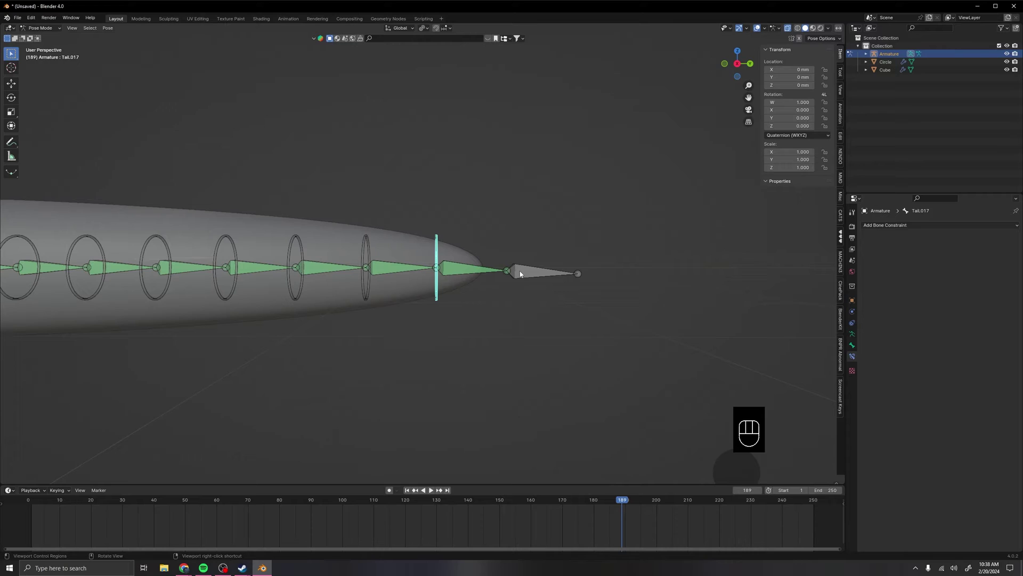
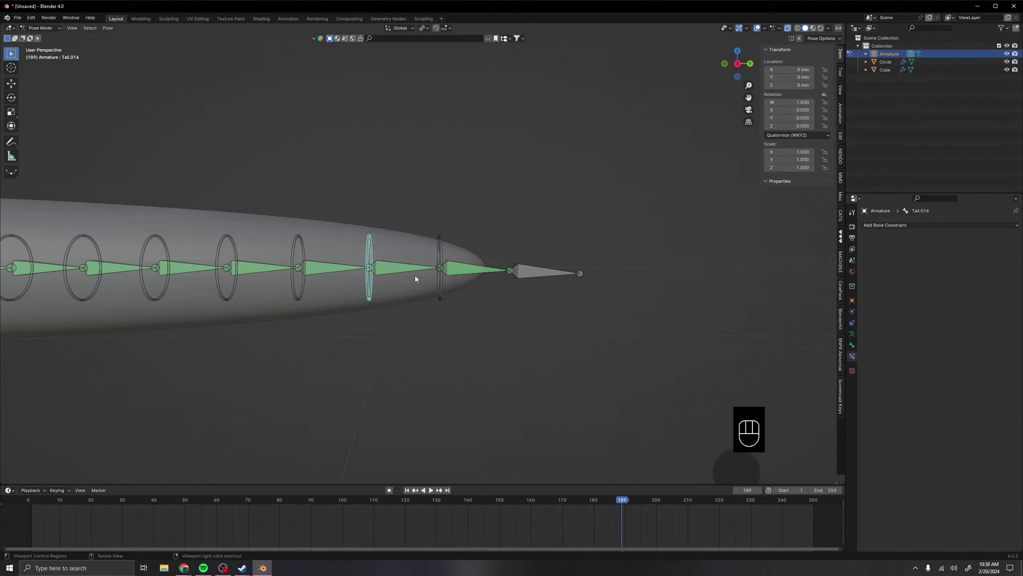
{"action": "key", "text": "r"}
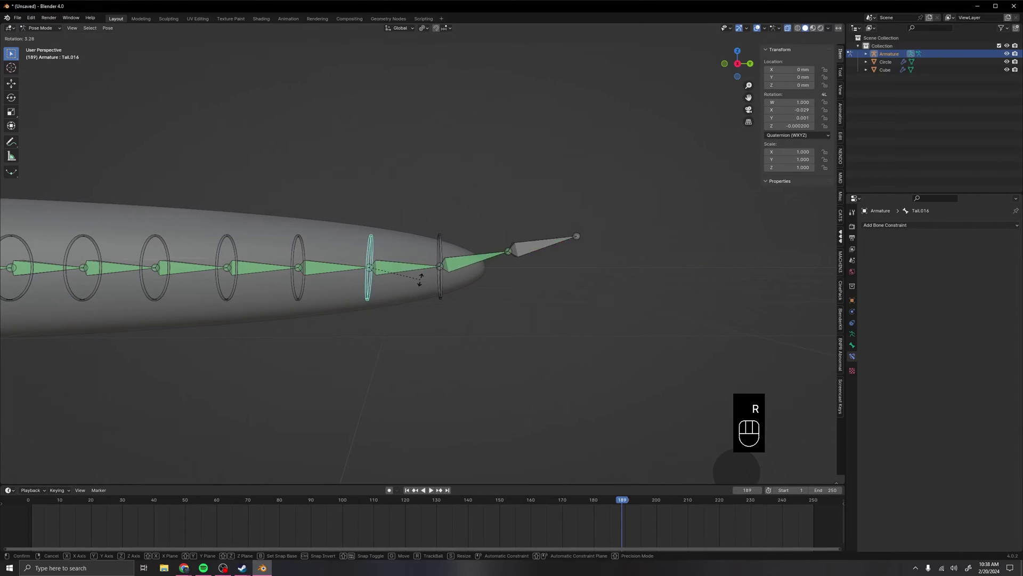
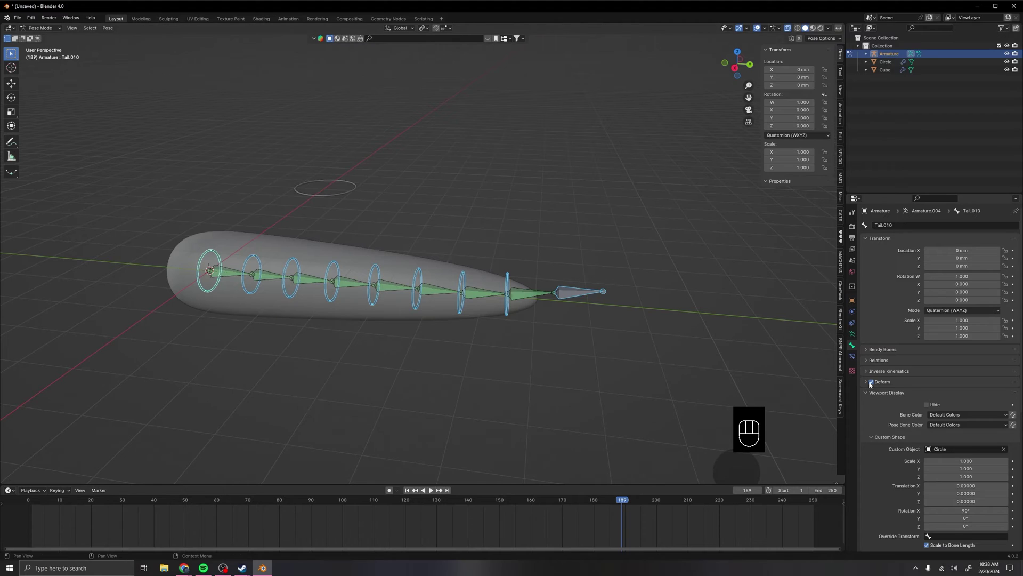
Switch off Deform for the selected control ring bones so they no longer affect the mesh.
{"action": "left_click", "coordinate": [872, 383]}
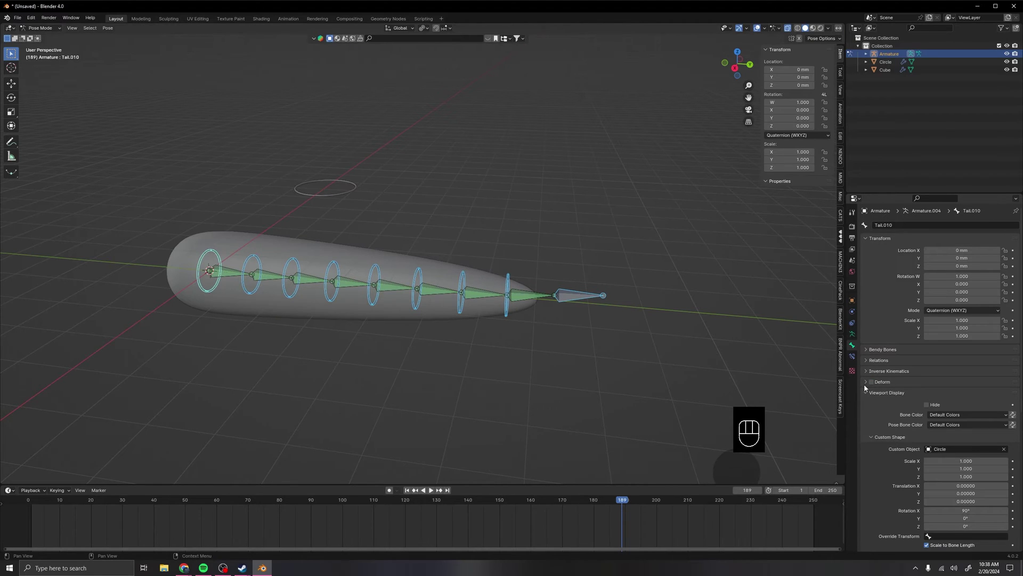
{"action": "left_click_drag", "start_coordinate": [875, 383], "coordinate": [862, 384]}
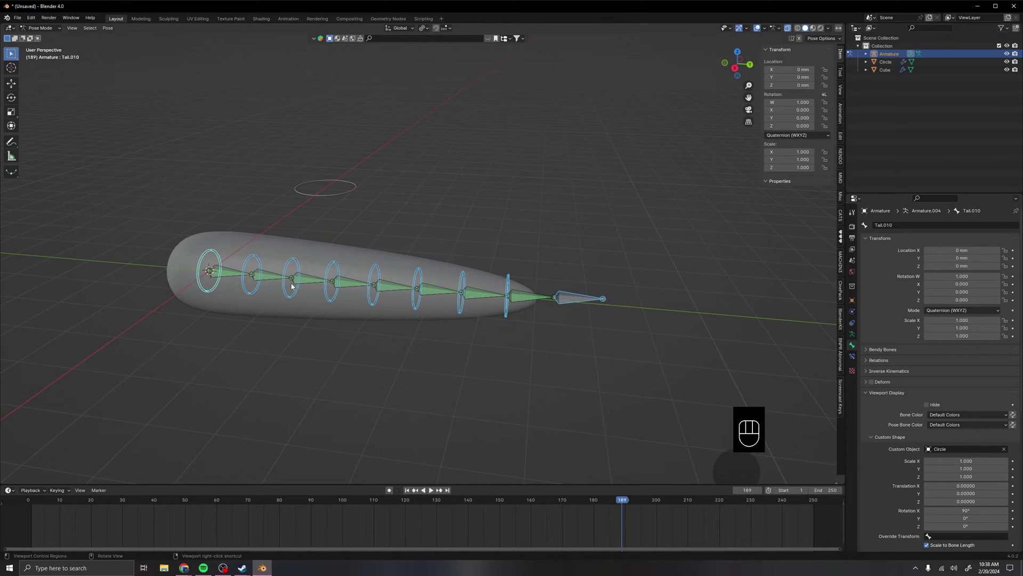
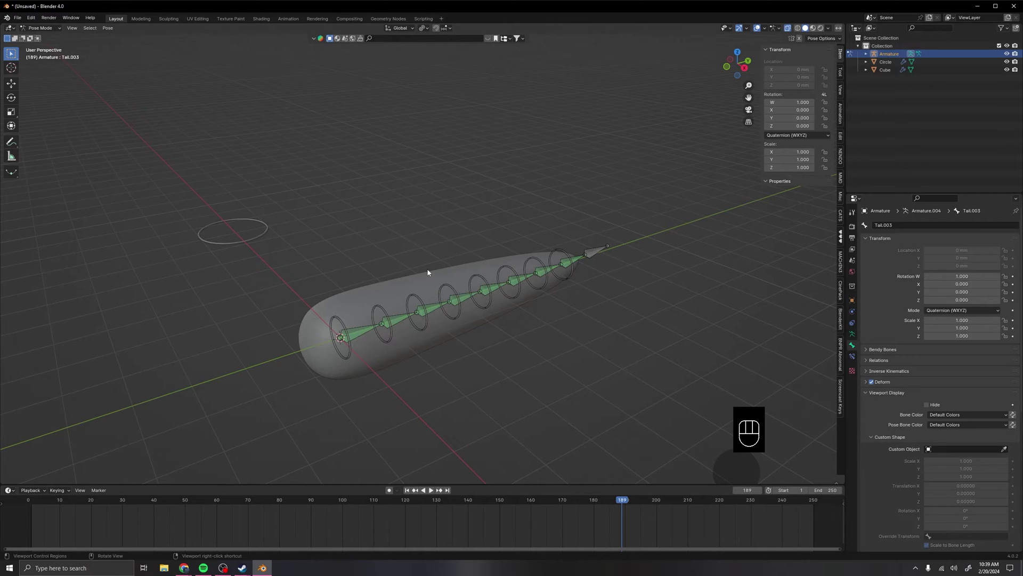
Back in Object Mode, select the tail mesh and apply its Subdivision modifier.
{"action": "key", "text": "ctrl+Tab"}
{"action": "left_click_drag", "start_coordinate": [357, 294], "coordinate": [427, 350]}
{"action": "left_click", "coordinate": [390, 328]}
{"action": "right_click", "coordinate": [389, 327]}
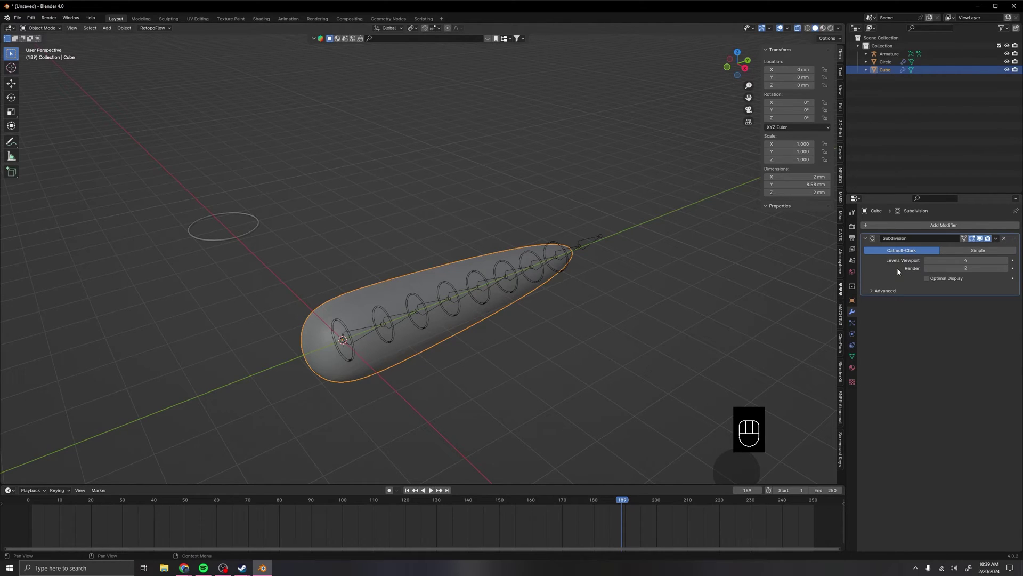
{"action": "key", "text": "ctrl+a"}
{"action": "key", "text": "Escape"}
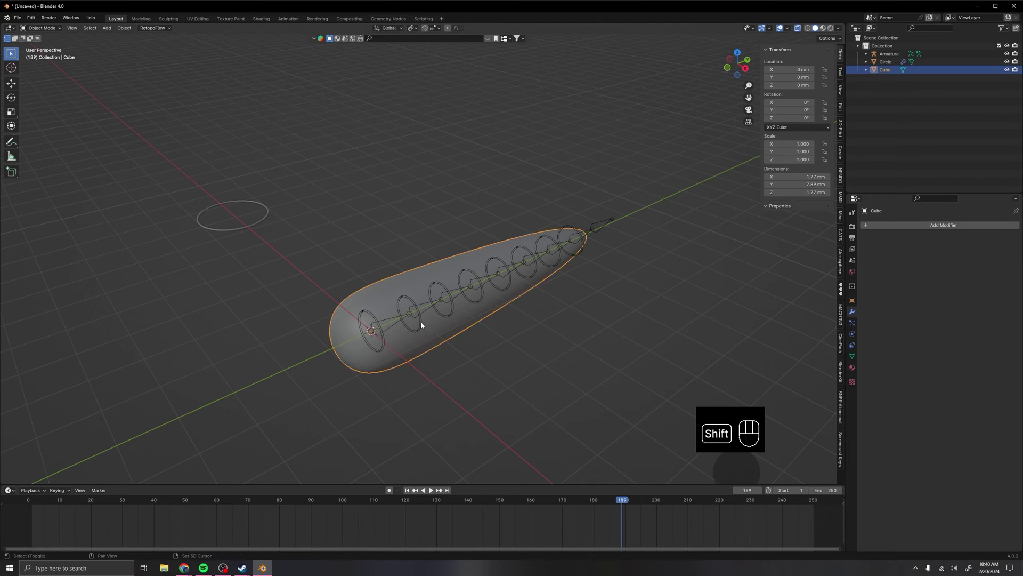
Parent the tail mesh to the armature with automatic weights.
{"action": "key", "text": "ctrl+p"}
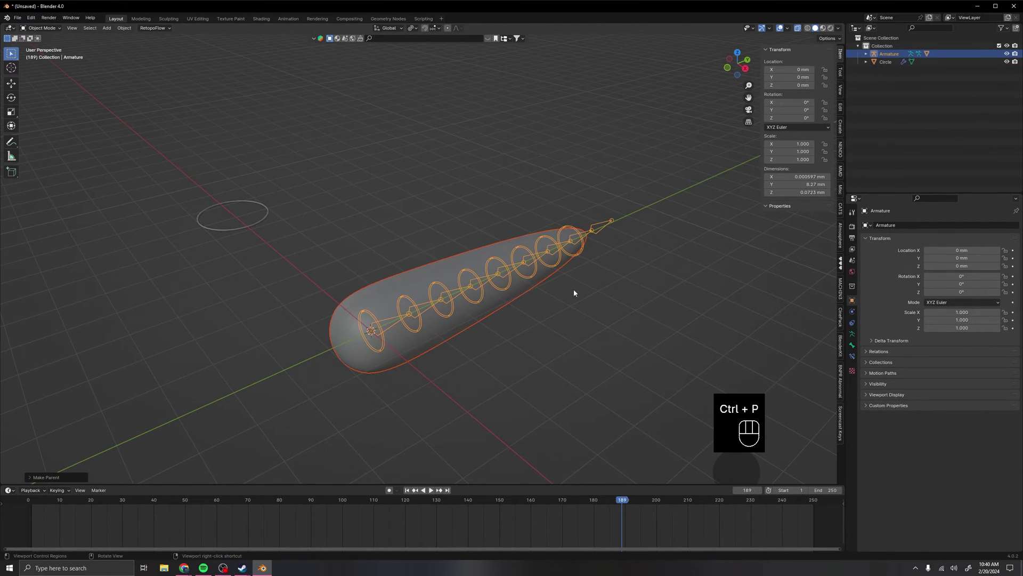
{"action": "middle_click", "coordinate": [662, 243]}
{"action": "left_click_drag", "start_coordinate": [446, 318], "coordinate": [512, 308]}
{"action": "left_click", "coordinate": [374, 323]}
{"action": "left_click", "coordinate": [376, 321]}
Return the armature to Pose Mode with the base ring bone Tail.010 selected.
{"action": "key", "text": "ctrl+Tab"}
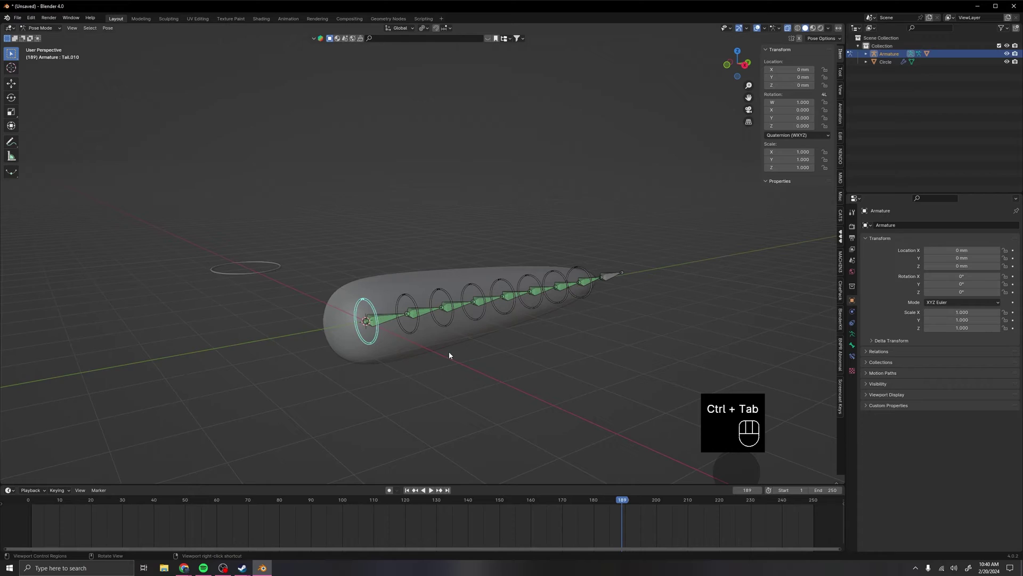
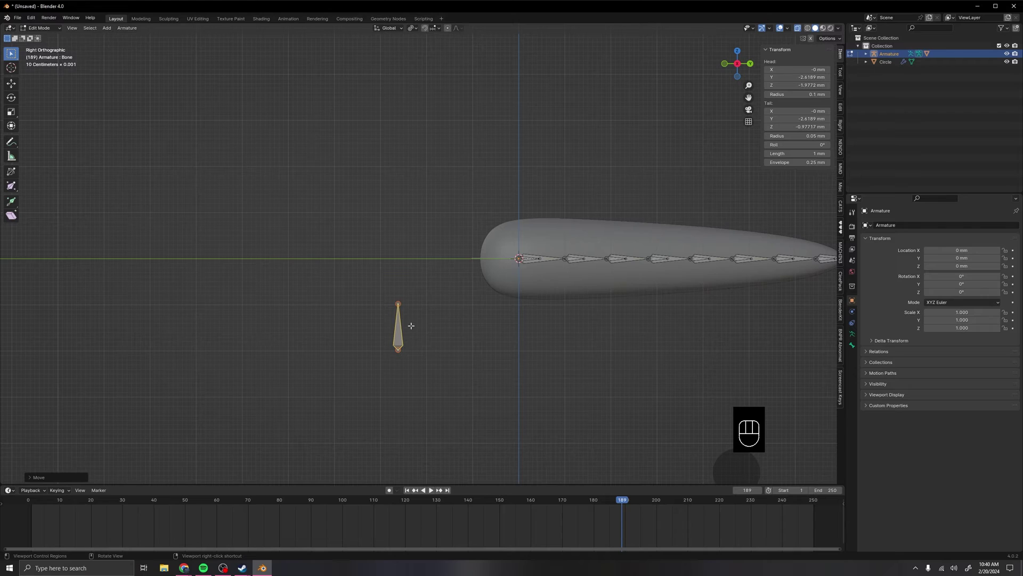
Rename the new bone below the tail base to 'Root Bone' and return to Pose Mode.
{"action": "key", "text": "F2"}
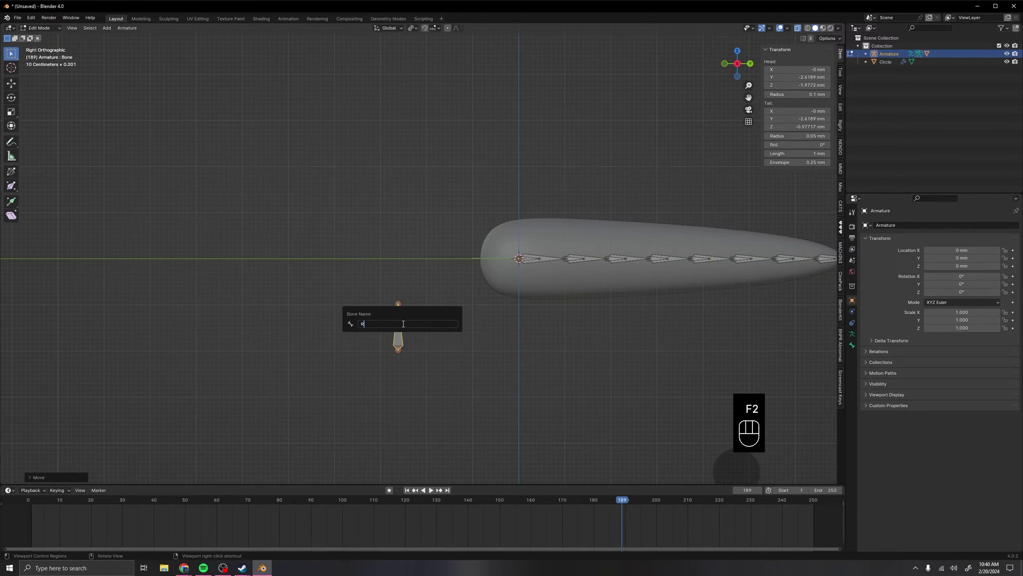
{"action": "key", "text": "o"}
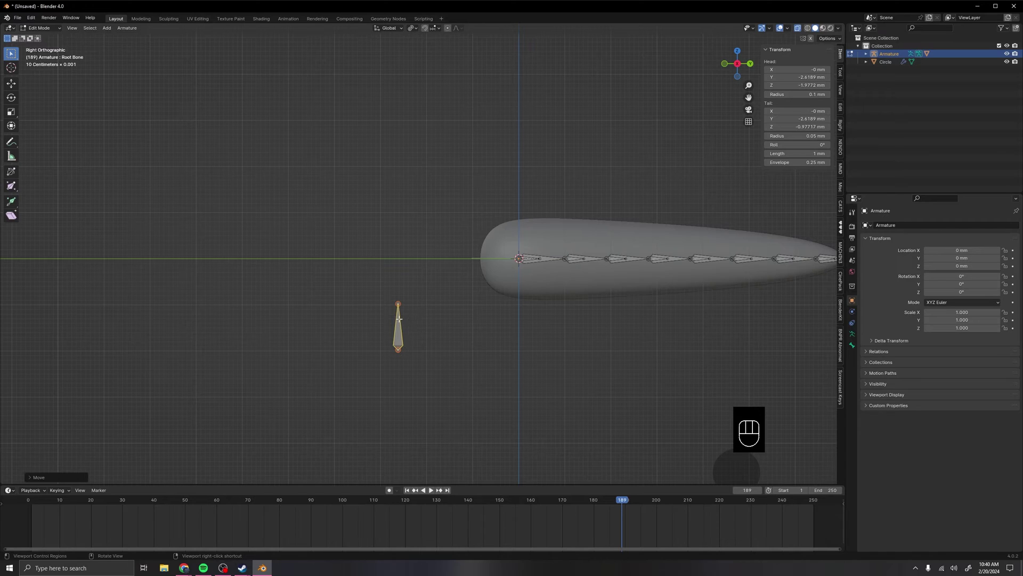
{"action": "key", "text": "ctrl+Tab"}
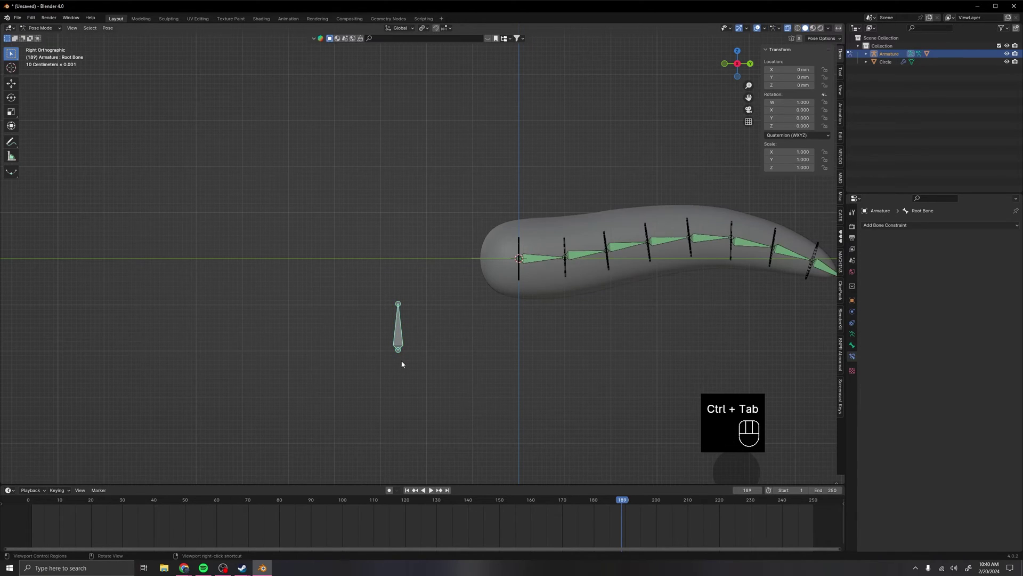
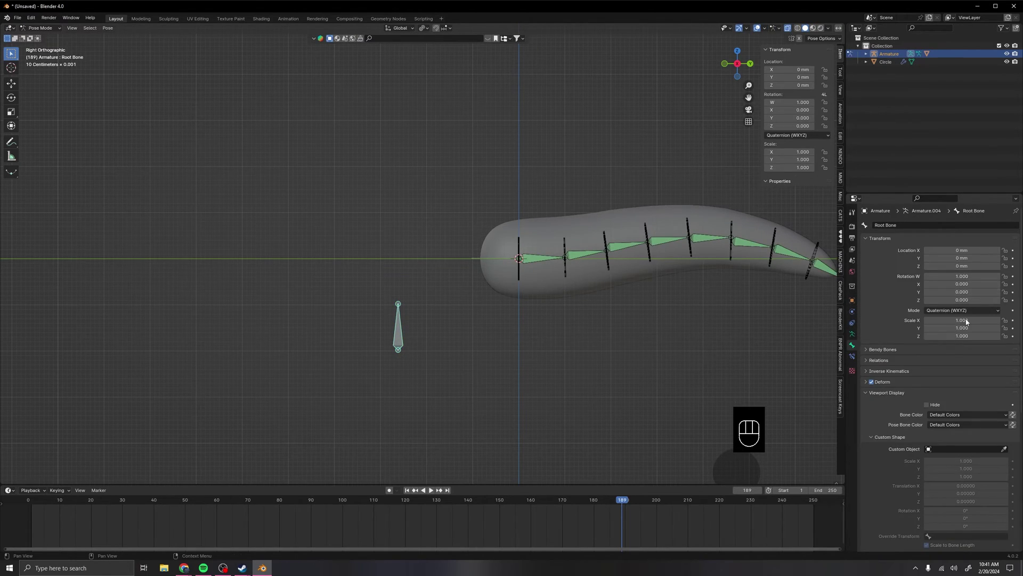
Switch off Deform on Root Bone so it does not affect the tail mesh.
{"action": "left_click", "coordinate": [874, 382]}
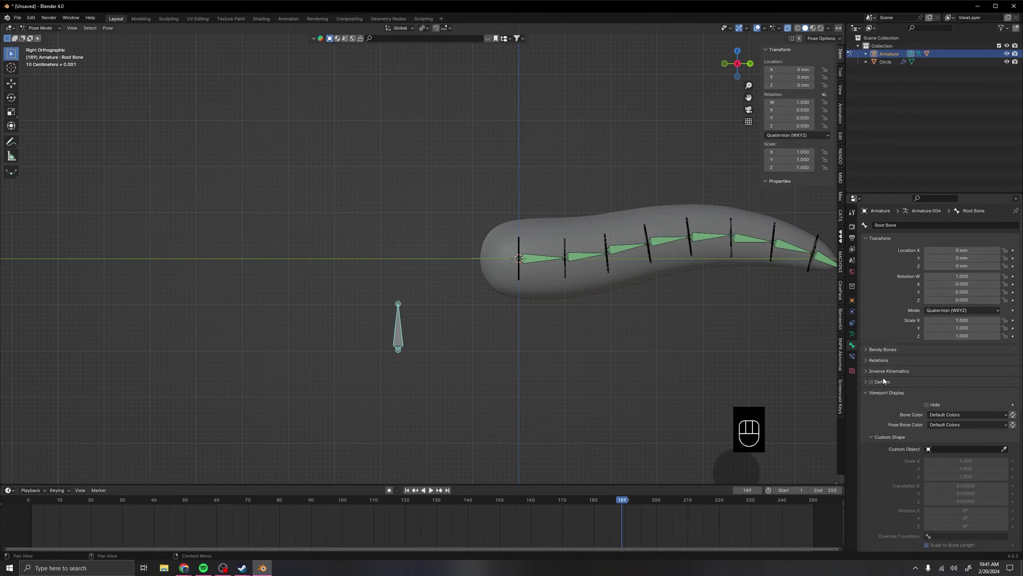
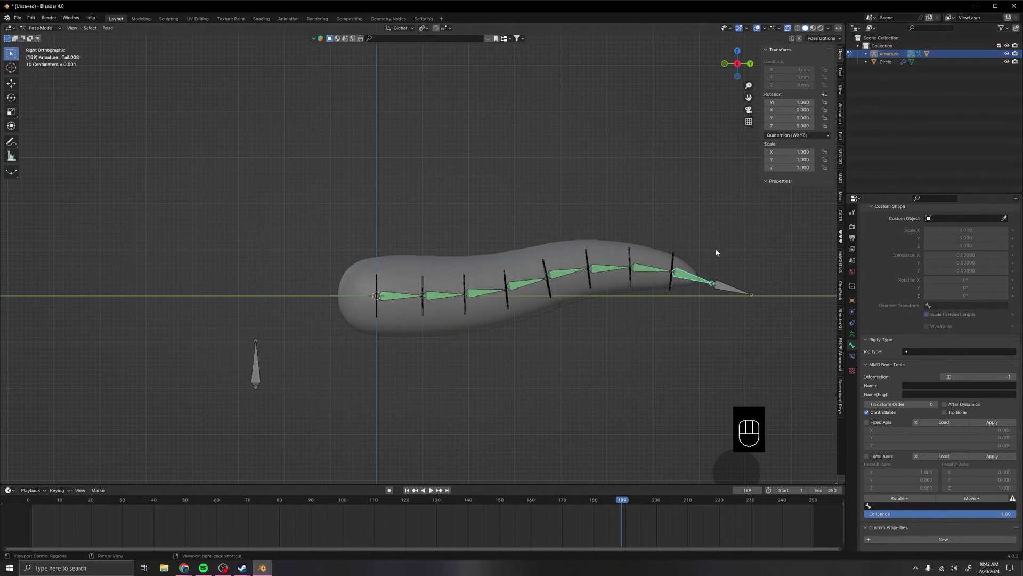
Drive Tail.008's Damped Track influence from Tail Physics (reading 0.700) and move on to Tail.004.
{"action": "left_click", "coordinate": [853, 357]}
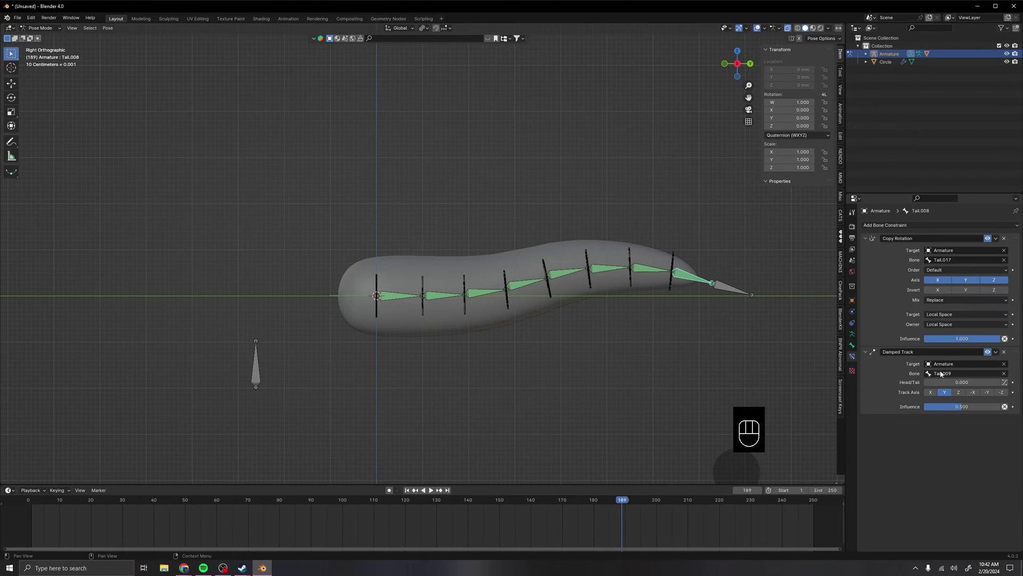
{"action": "left_click_drag", "start_coordinate": [963, 406], "coordinate": [918, 362]}
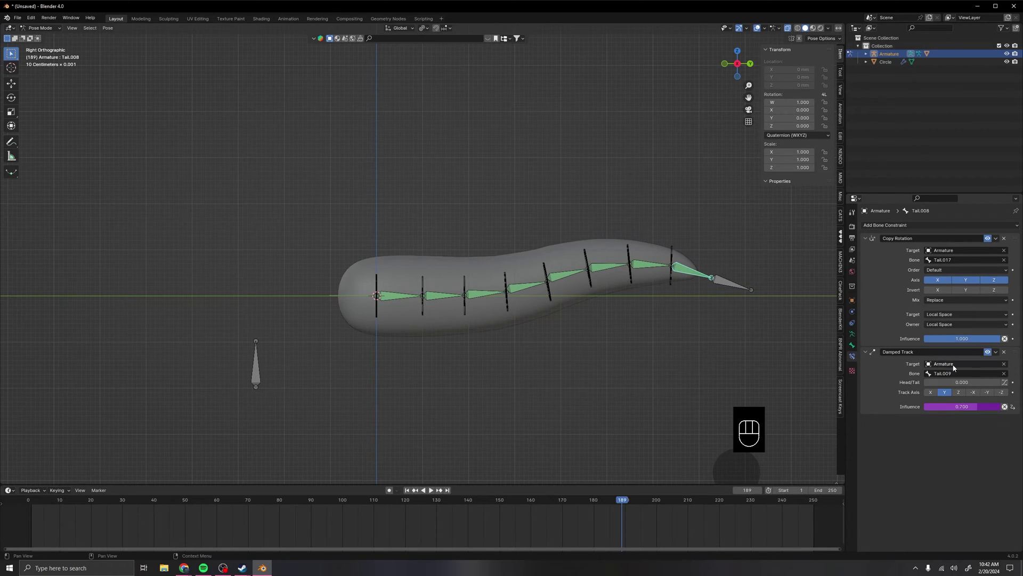
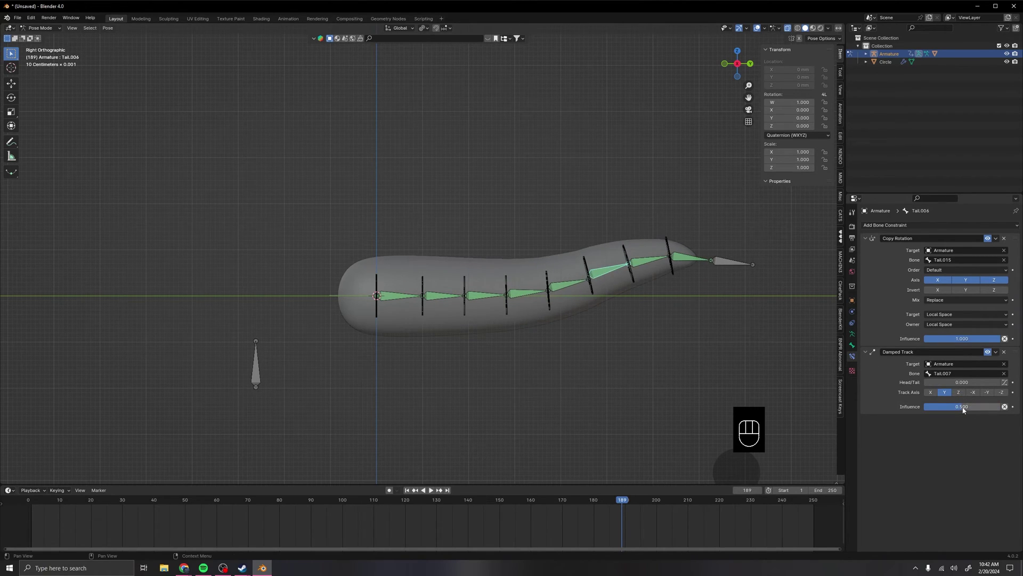
{"action": "left_click", "coordinate": [961, 409]}
{"action": "left_click", "coordinate": [572, 287]}
Paste the same Tail Physics driver onto the Damped Track influences of Tail.004, Tail.003 and Tail.001.
{"action": "left_click_drag", "start_coordinate": [963, 410], "coordinate": [915, 401]}
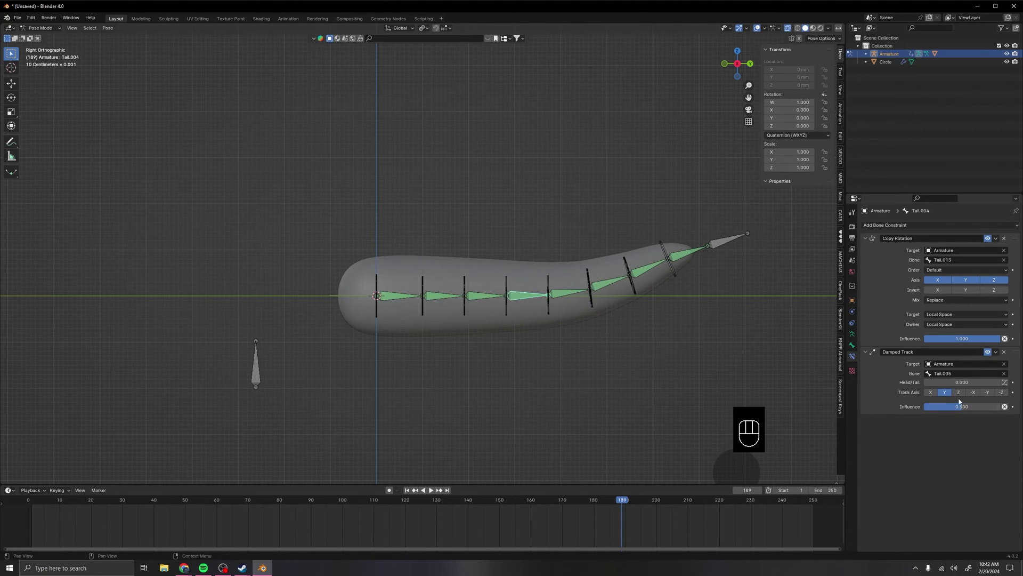
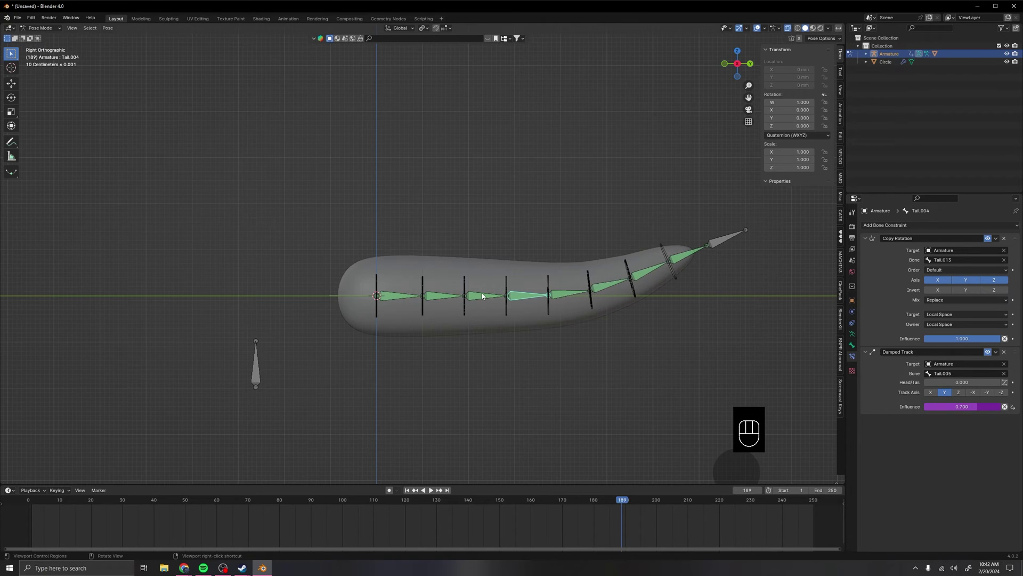
{"action": "right_click", "coordinate": [962, 406]}
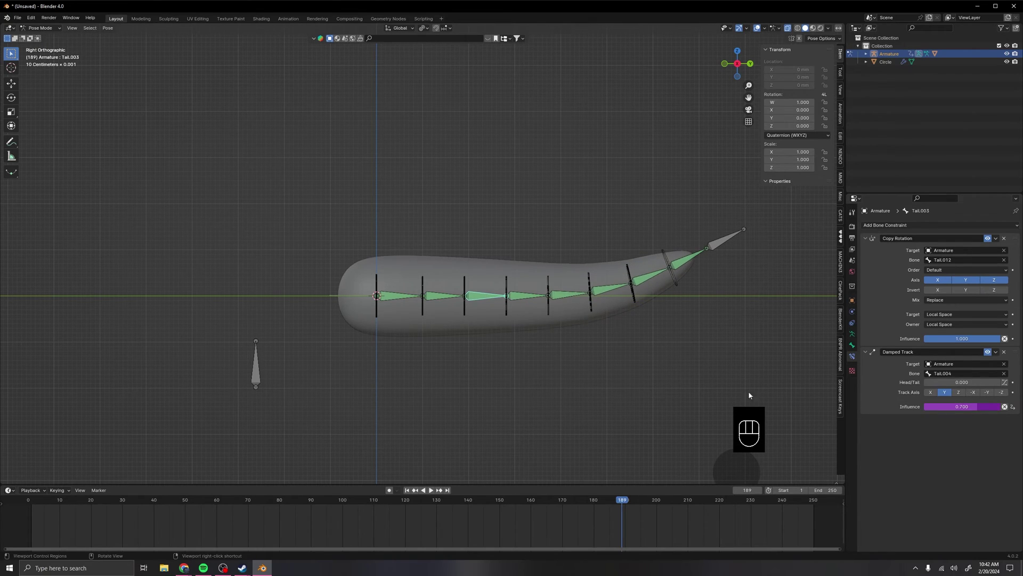
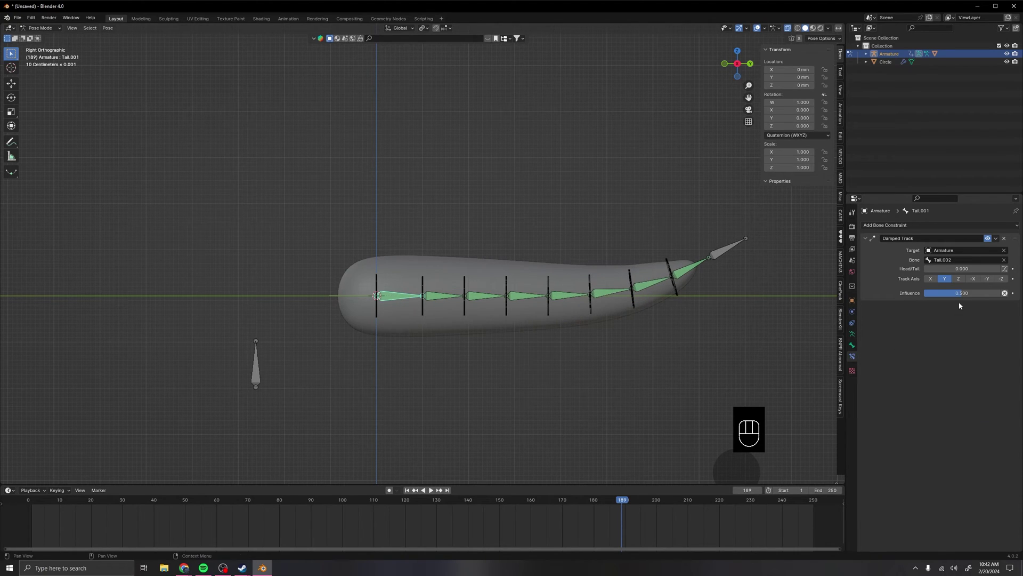
{"action": "left_click_drag", "start_coordinate": [966, 297], "coordinate": [940, 296]}
{"action": "middle_click", "coordinate": [475, 366]}
Rotate the base tail bone and play the animation to watch the tail settle, then return to the start.
{"action": "middle_click", "coordinate": [613, 340]}
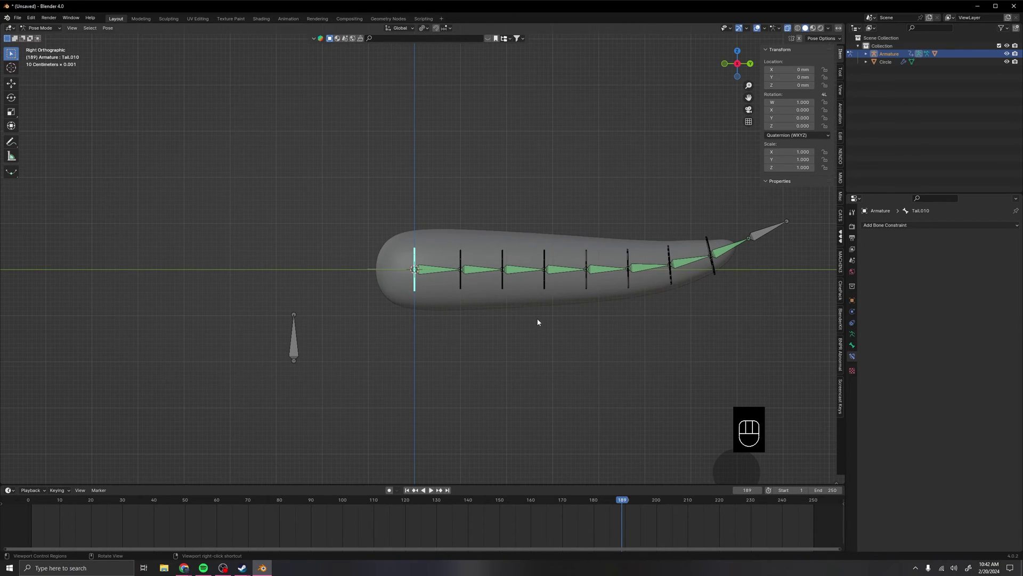
{"action": "key", "text": "r"}
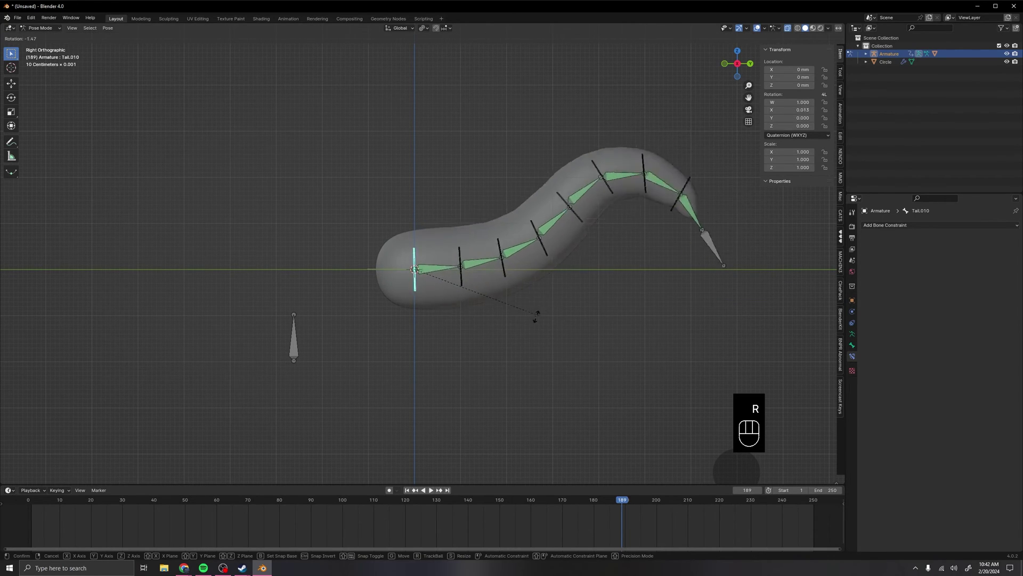
{"action": "left_click", "coordinate": [538, 321]}
{"action": "key", "text": "r"}
{"action": "left_click", "coordinate": [539, 207]}
{"action": "key", "text": "shift+space"}
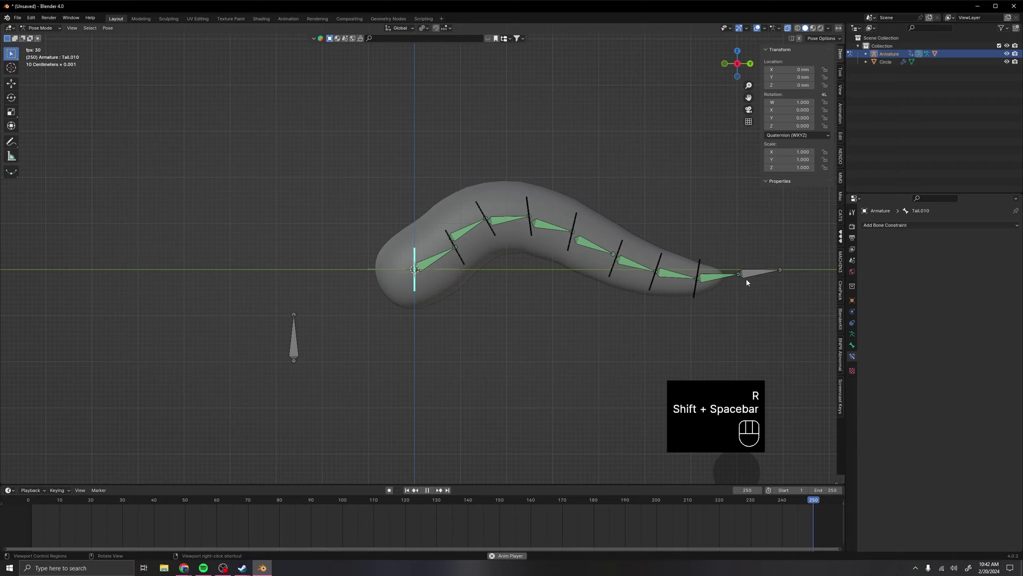
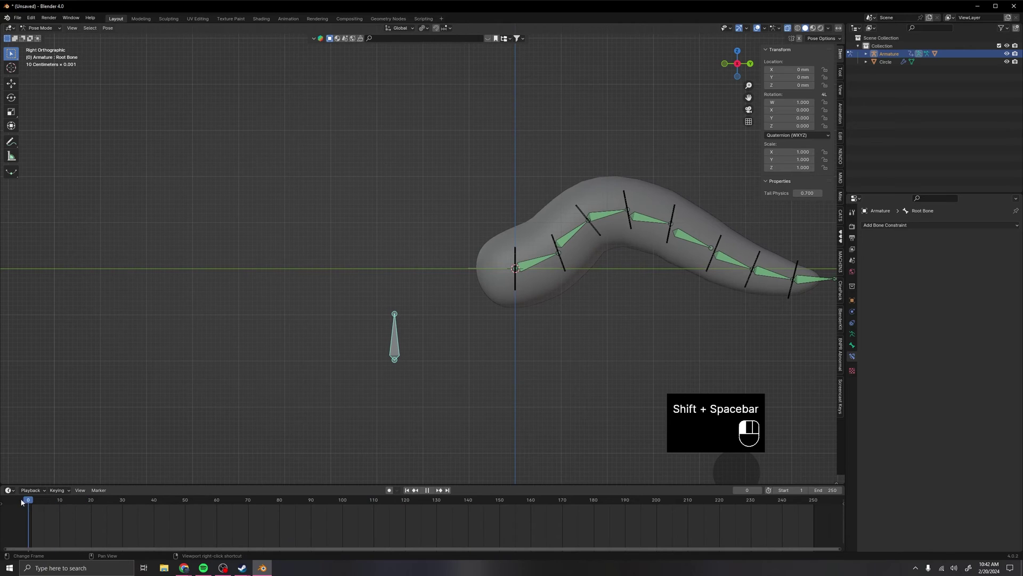
Insert a Scale keyframe on the Root Bone at frame 0, then rotate the tail base during playback to see the follow-through.
{"action": "key", "text": "i"}
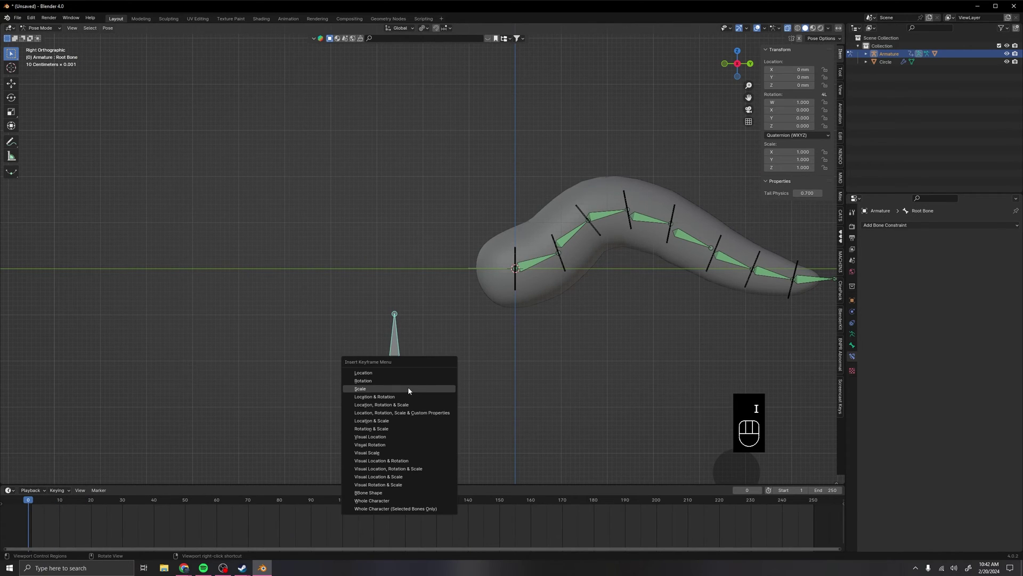
{"action": "key", "text": "shift+space"}
{"action": "left_click_drag", "start_coordinate": [702, 269], "coordinate": [602, 279]}
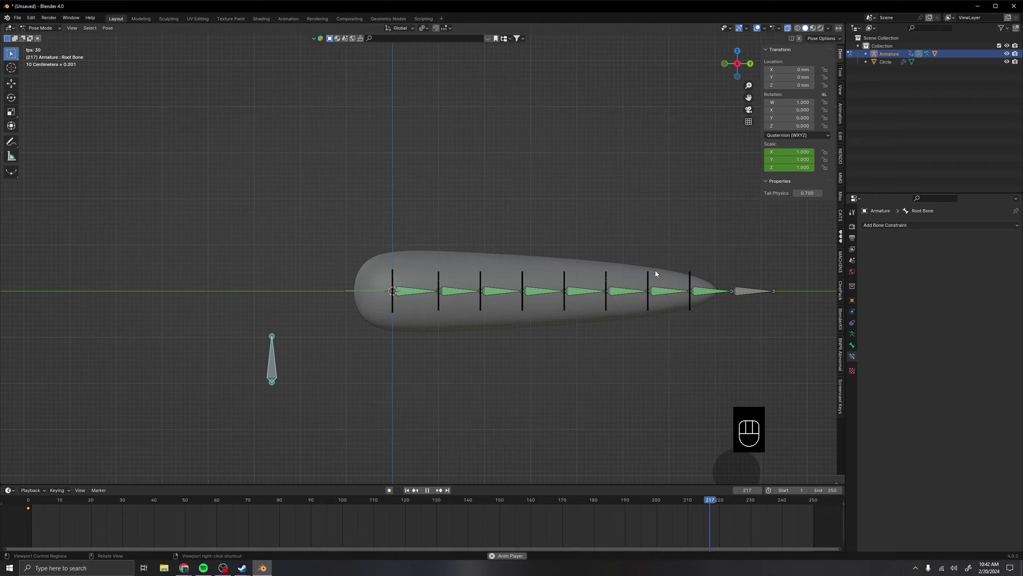
{"action": "middle_click", "coordinate": [411, 322]}
{"action": "left_click", "coordinate": [420, 294]}
{"action": "key", "text": "r"}
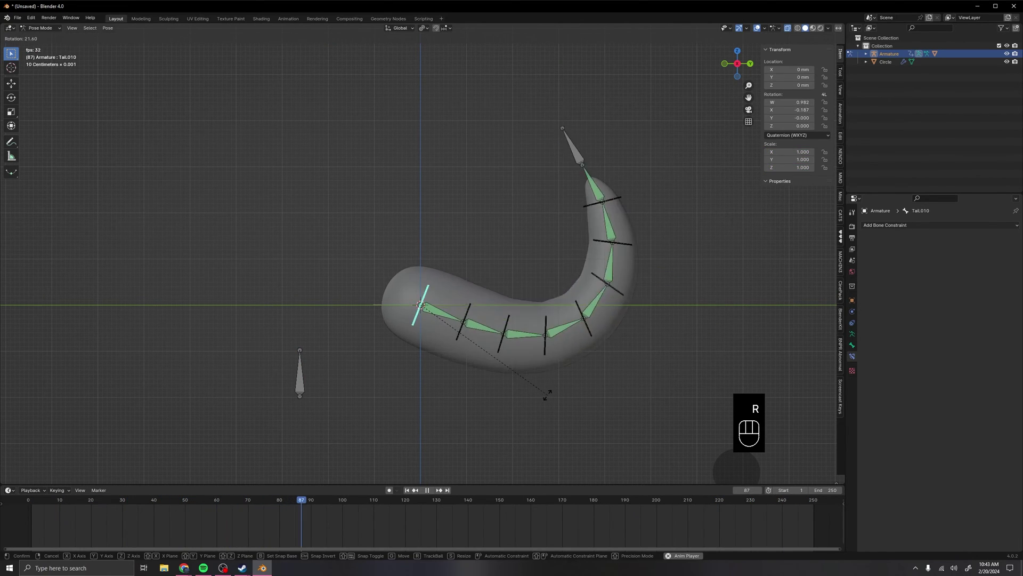
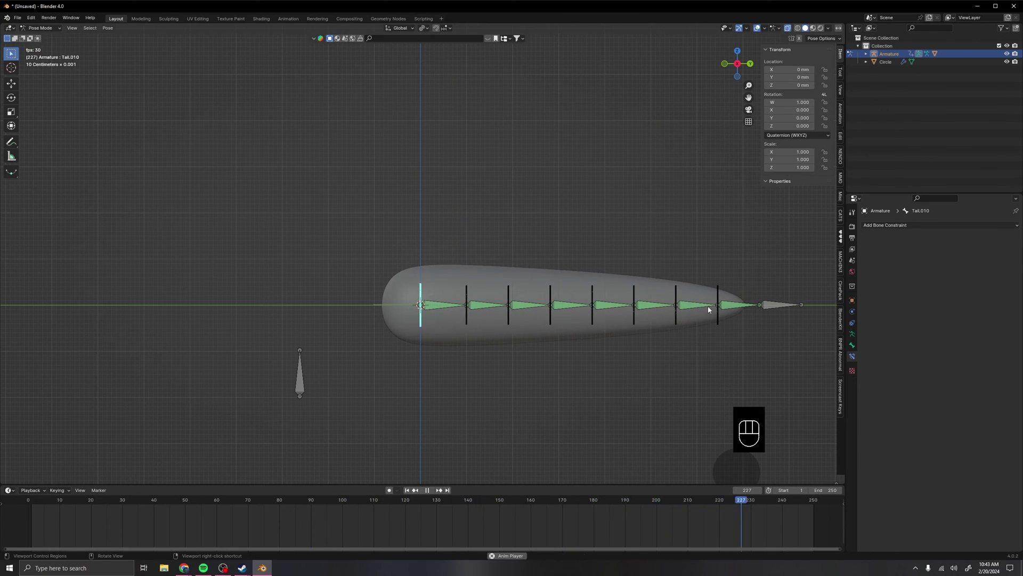
Select the whole tail bone chain and assign it in the armature's Bone Collections settings.
{"action": "left_click", "coordinate": [736, 304]}
{"action": "left_click", "coordinate": [783, 303]}
{"action": "key", "text": "ctrl+l"}
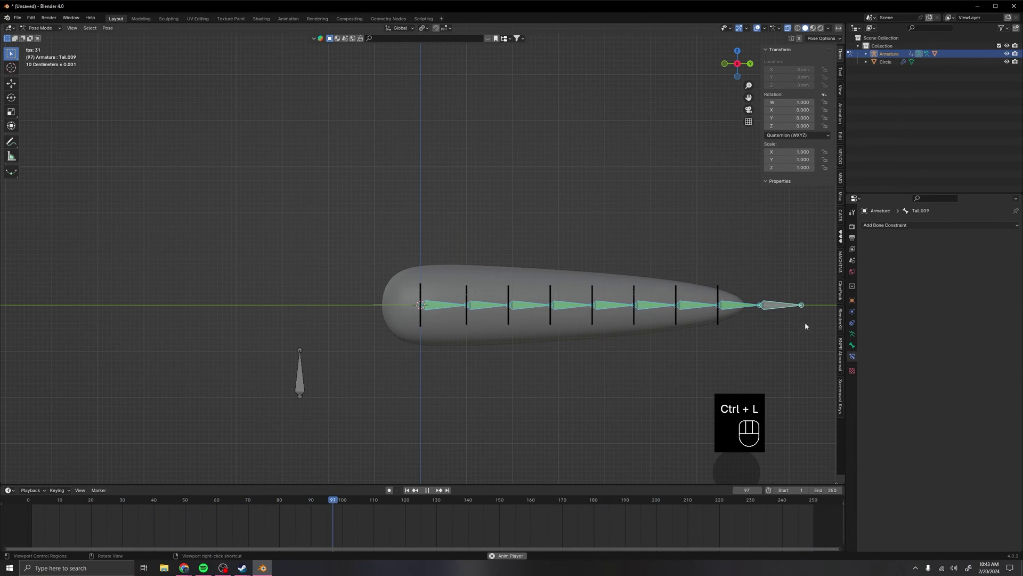
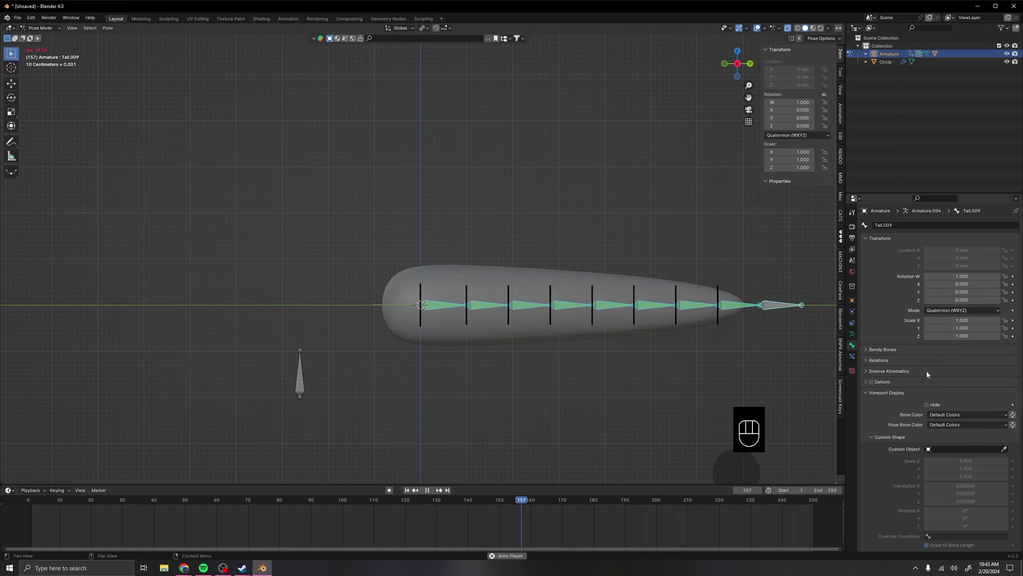
{"action": "left_click", "coordinate": [898, 362]}
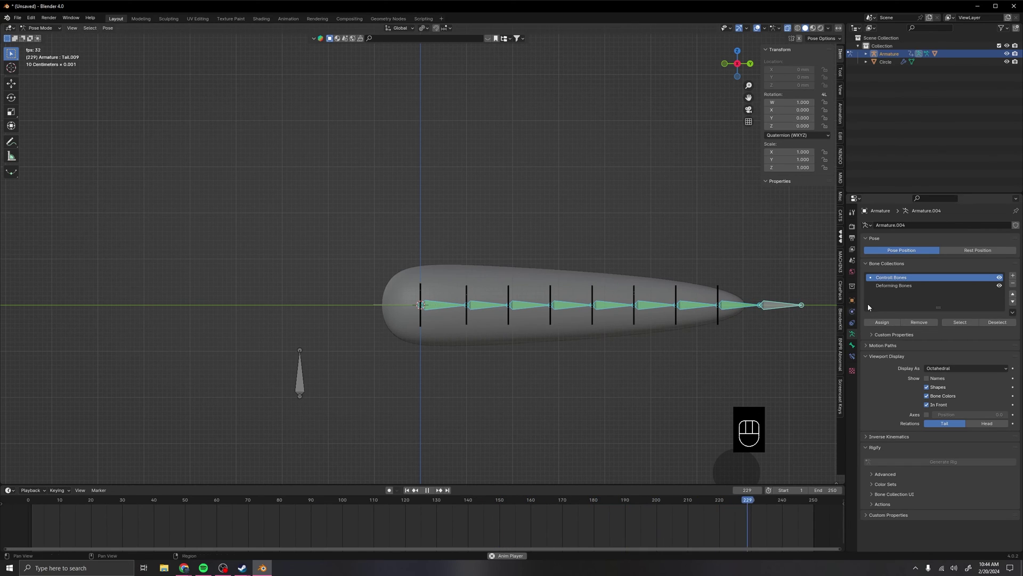
Pick the Deforming Bones collection and toggle its visibility to hide the deforming chain.
{"action": "left_click", "coordinate": [884, 321]}
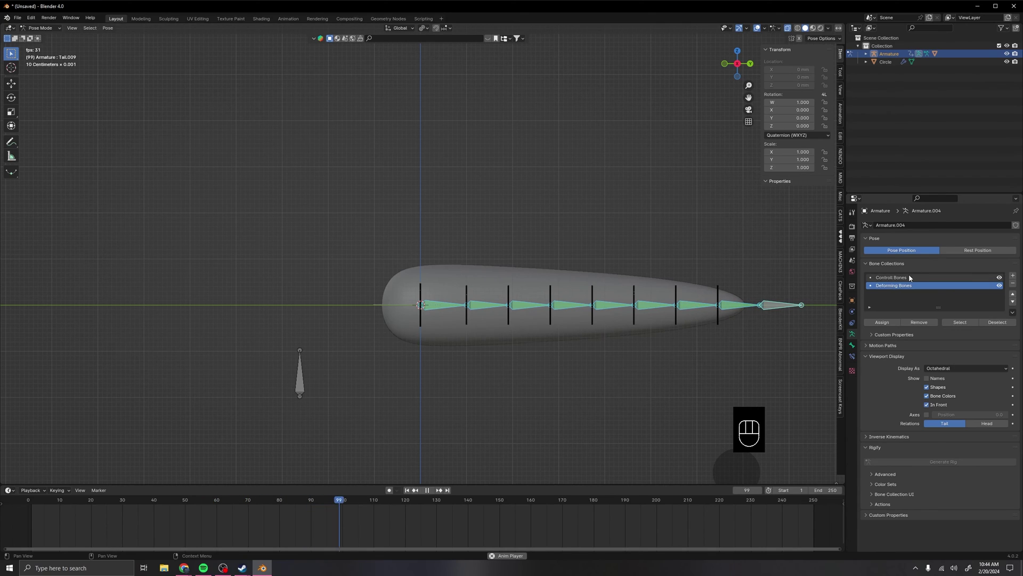
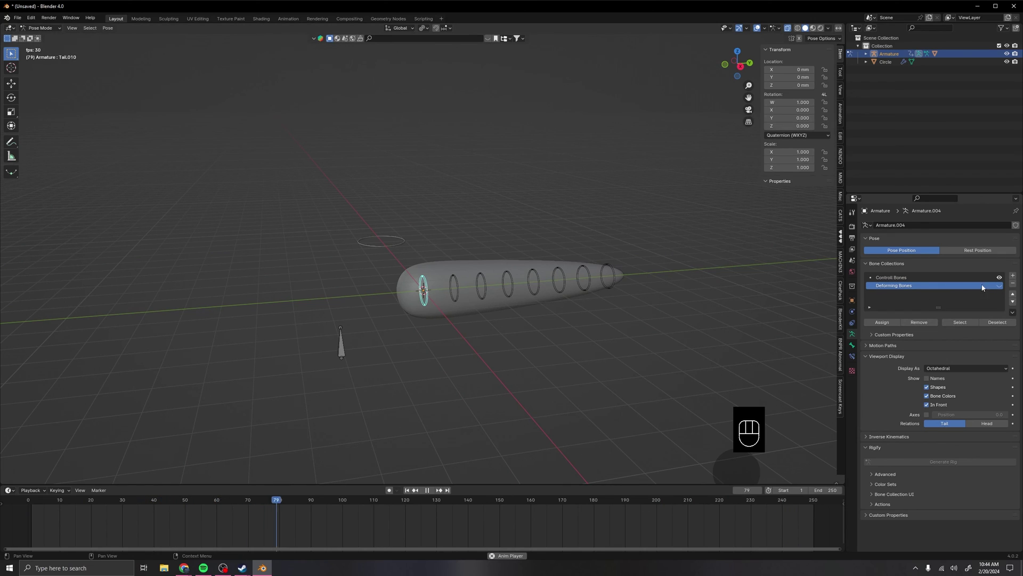
{"action": "left_click", "coordinate": [1002, 289]}
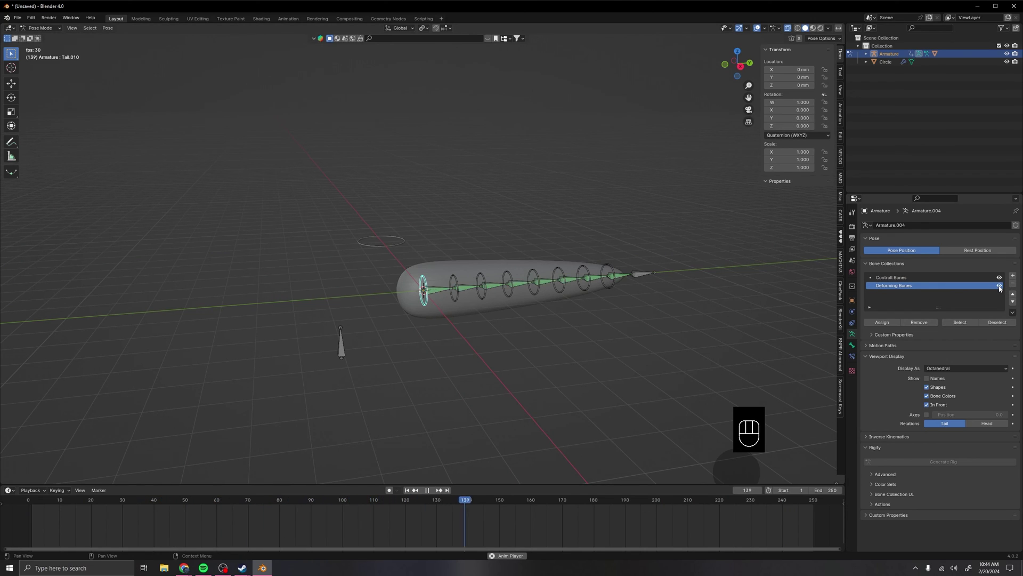